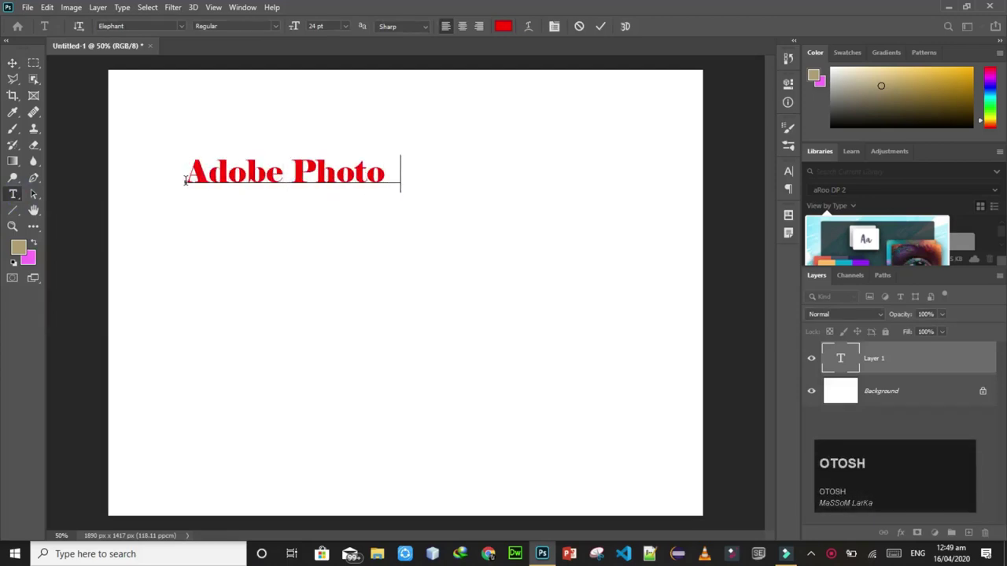
Type the rest of 'Adobe Photoshop', commit the red heading and switch to the Move tool.
type("o")
key("p")
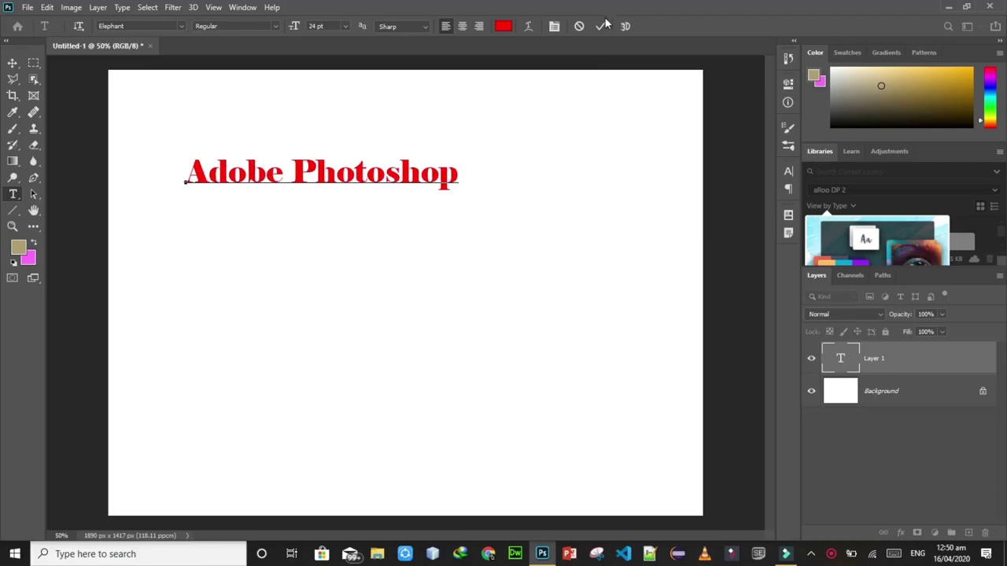
key("Return")
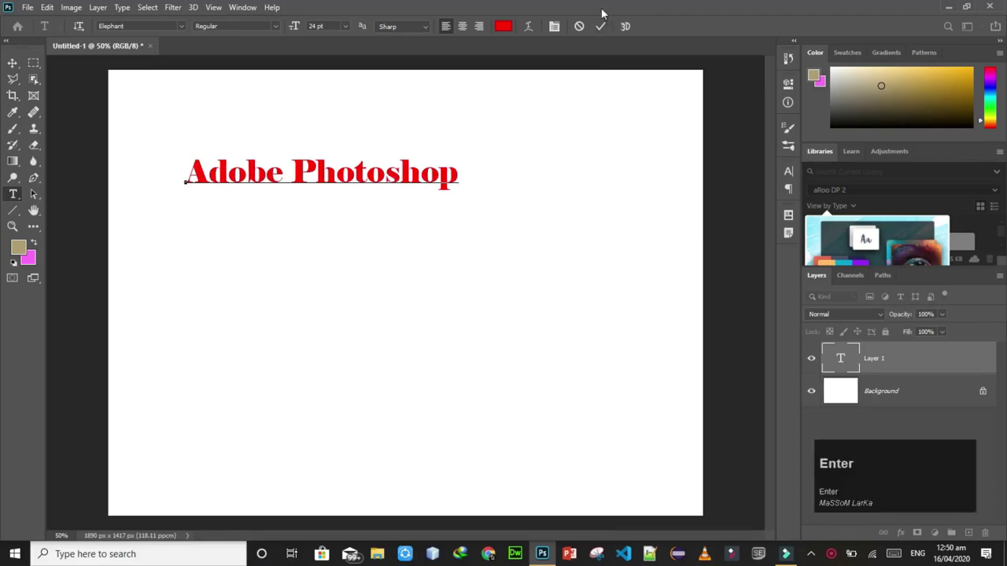
key("BackSpace")
left_click(604, 29)
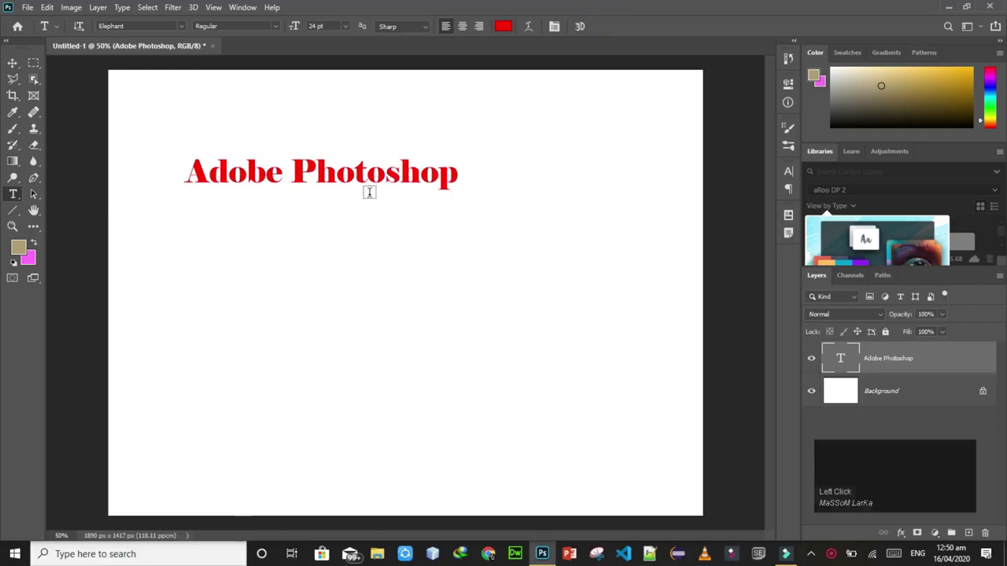
key("v")
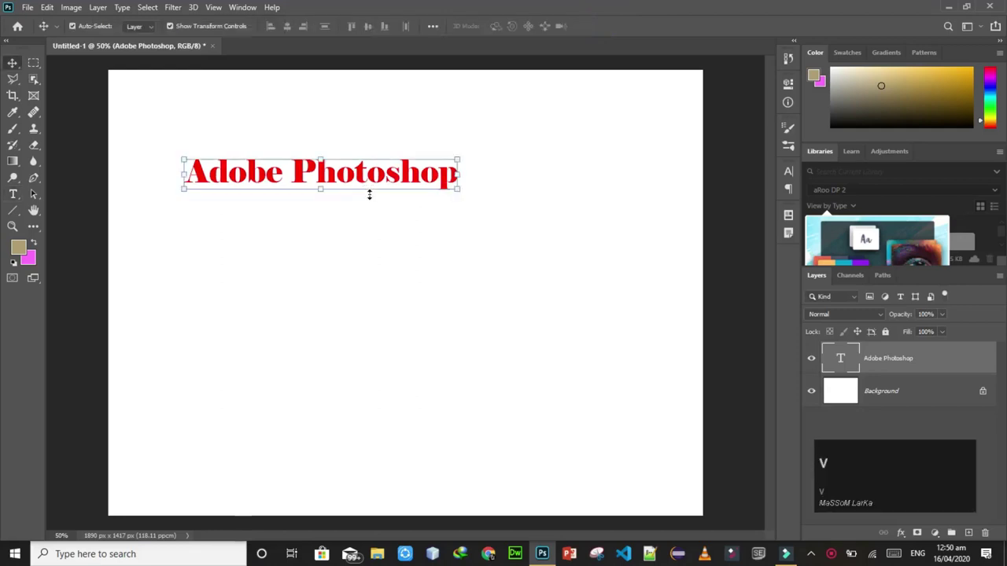
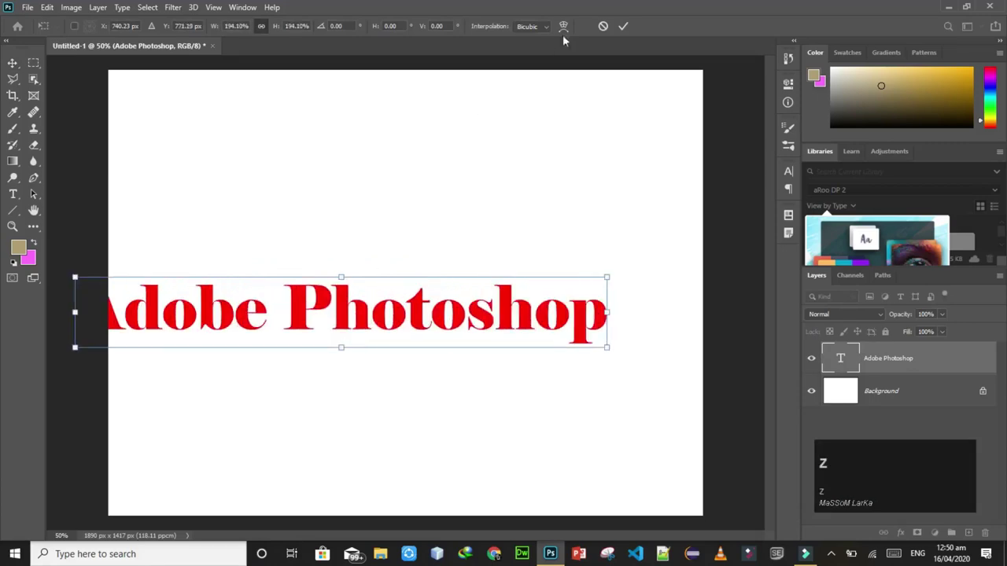
Select the word 'Photoshop' in the title for a separate font change.
left_click_drag(599, 25, 137, 39)
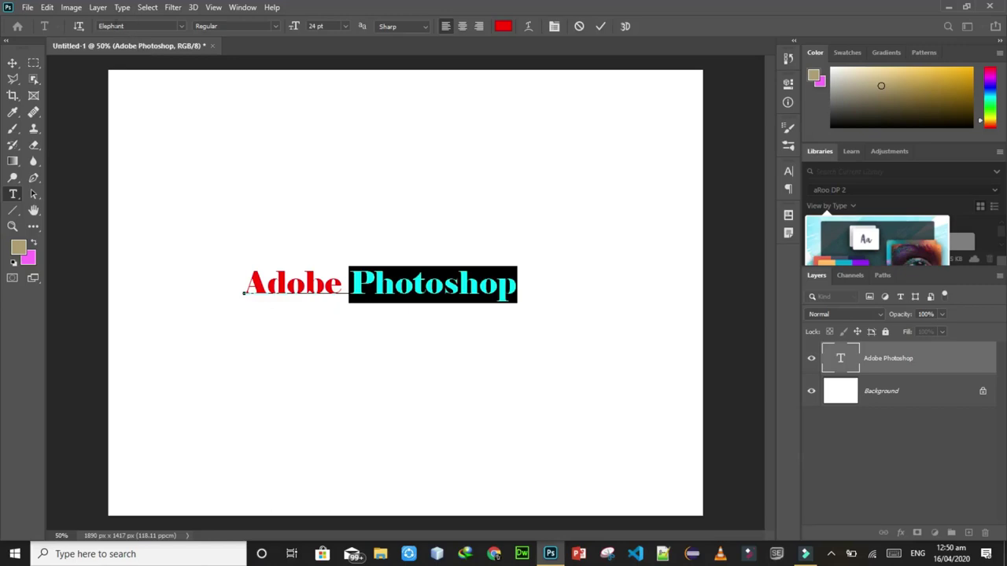
Set 'ADOBE' in condensed capitals and 'Photoshop' in Eras Bold ITC, then commit.
left_click_drag(184, 29, 341, 481)
left_click_drag(340, 482, 186, 26)
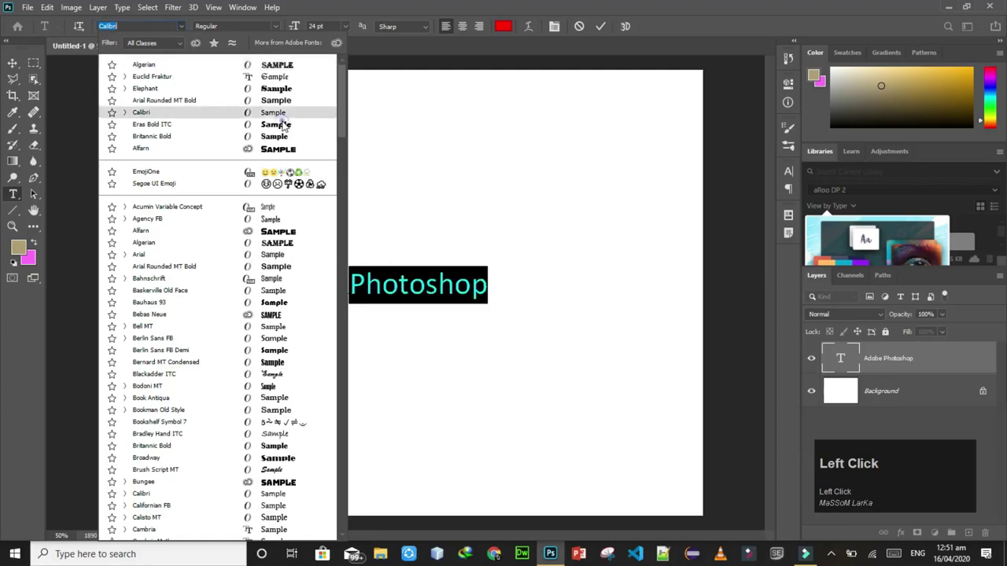
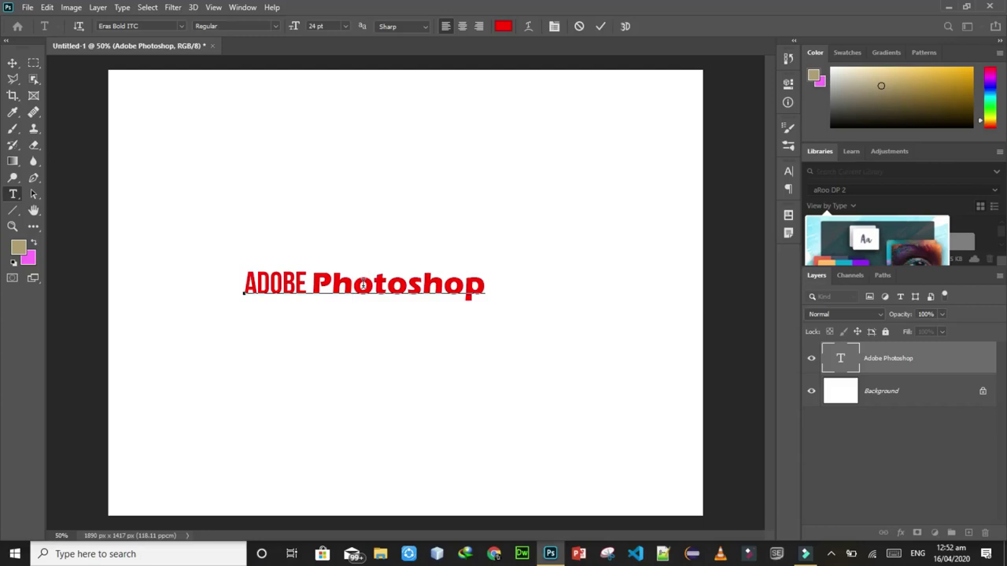
left_click(451, 274)
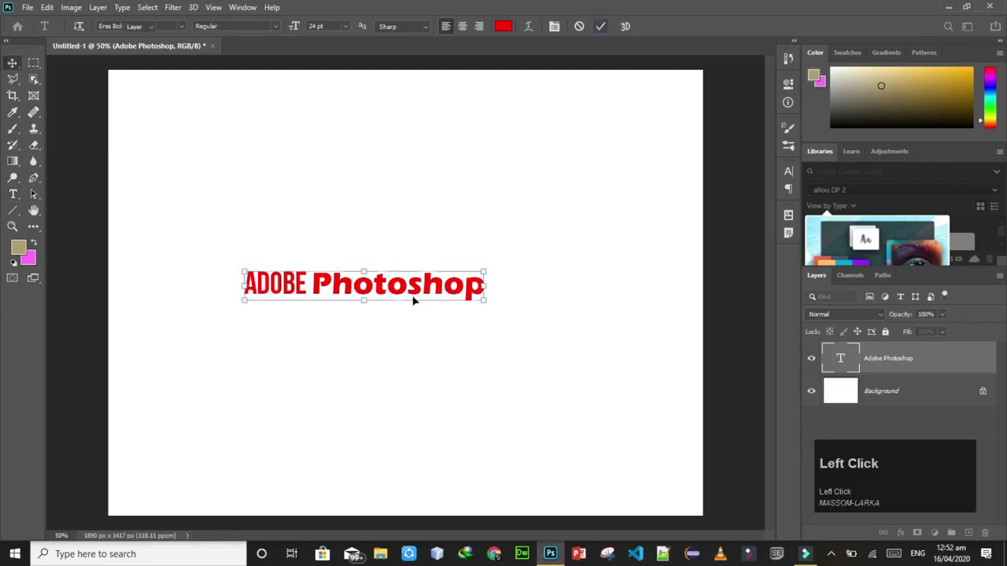
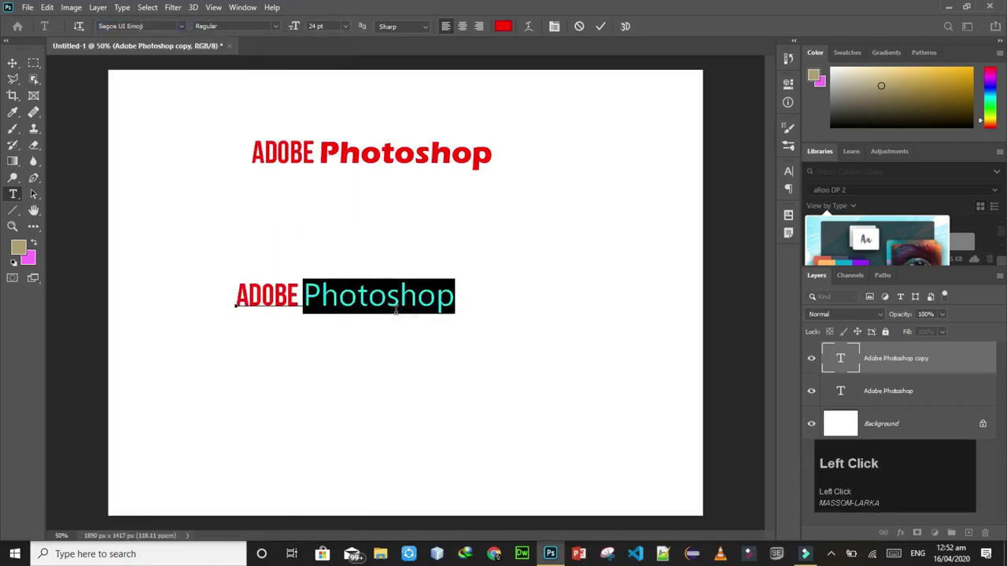
Try EmojiOne and its glyphs on 'Photoshop', then set the word in Elephant.
left_click(186, 24)
left_click(265, 197)
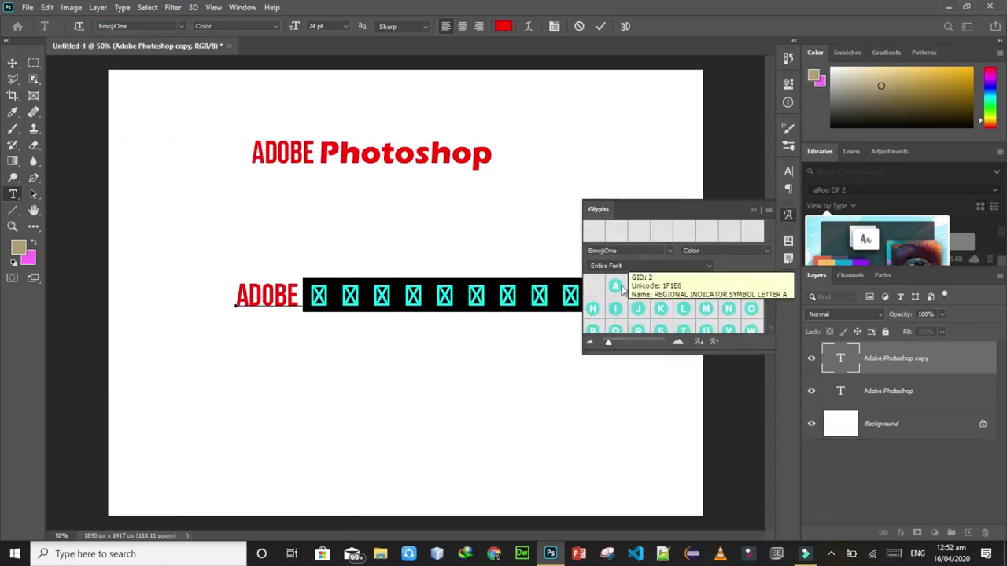
left_click(625, 289)
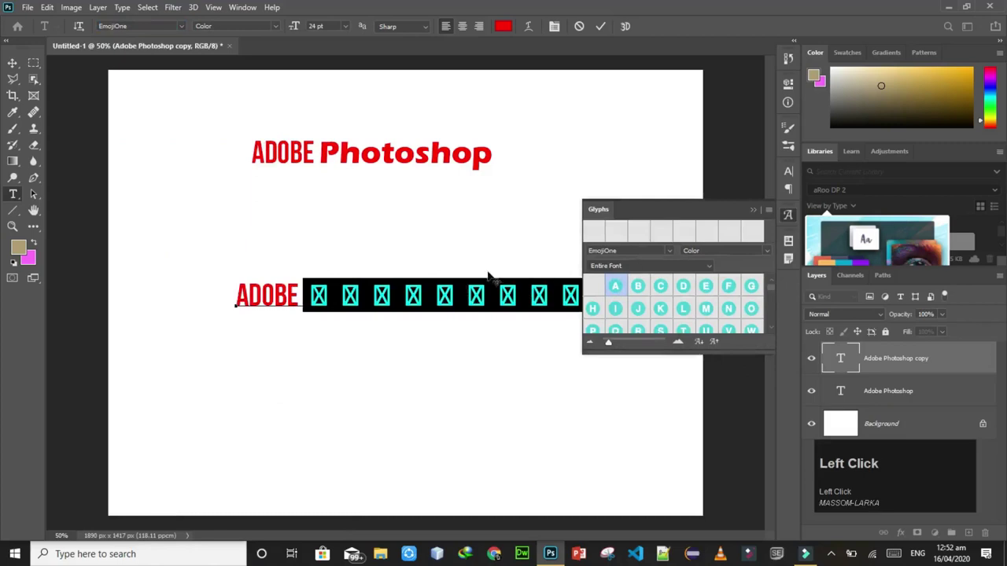
left_click(760, 211)
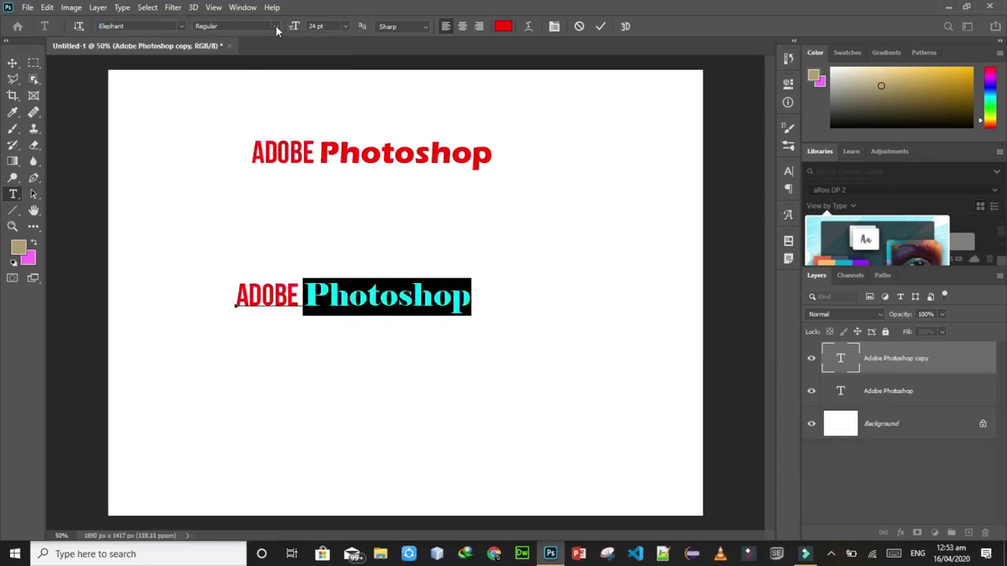
Change the selected word to Calibri and choose the Bold style.
left_click(279, 31)
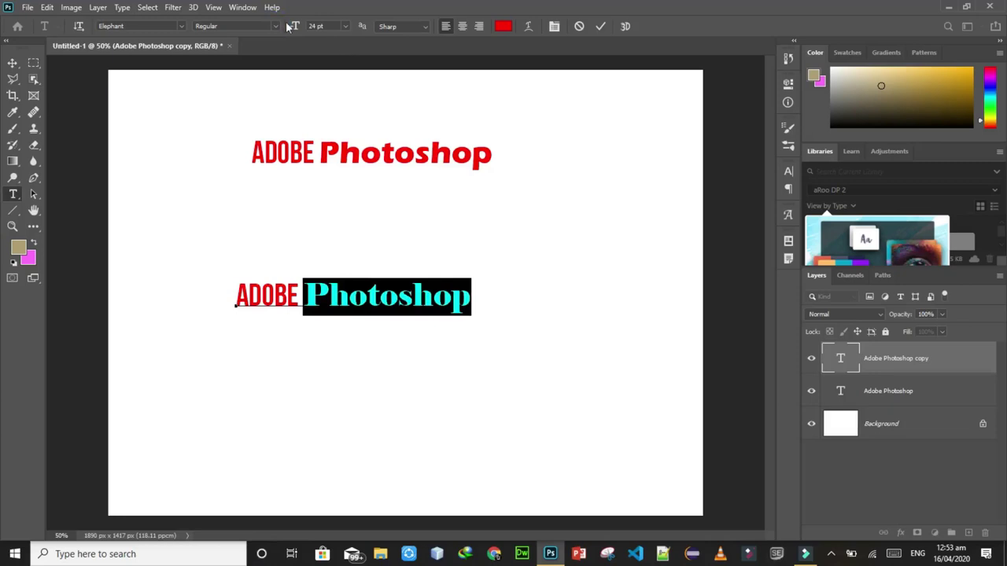
left_click(279, 28)
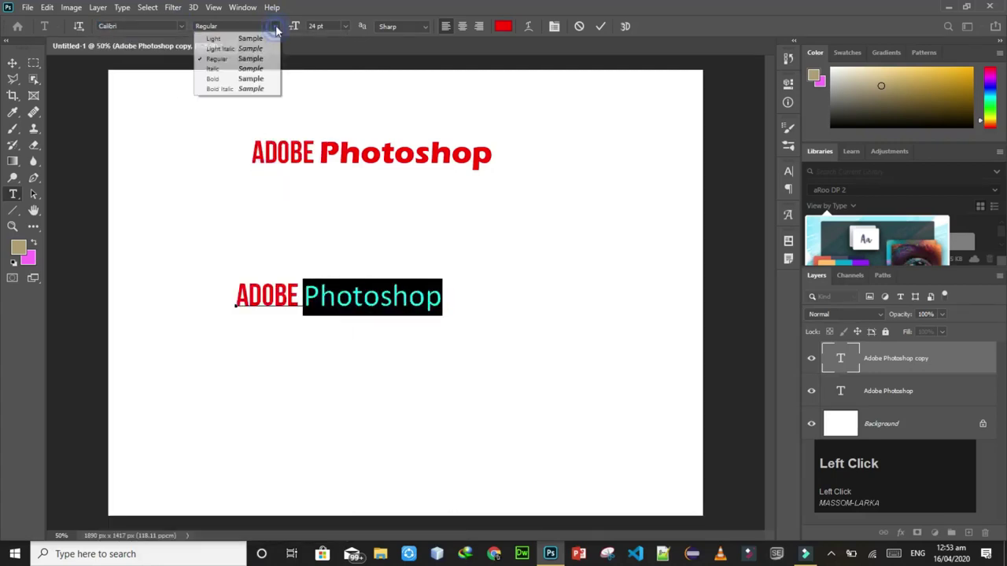
left_click(271, 40)
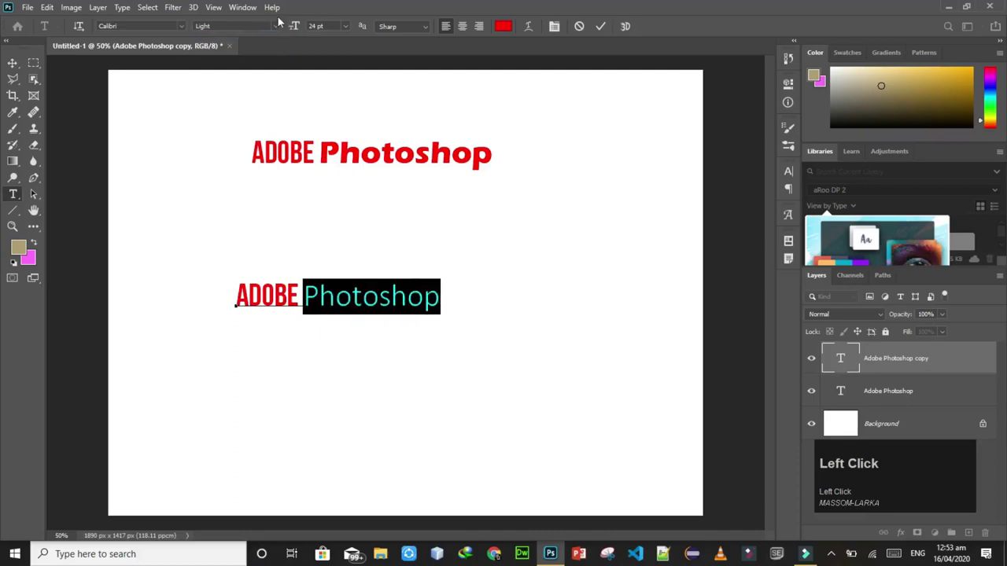
left_click(279, 30)
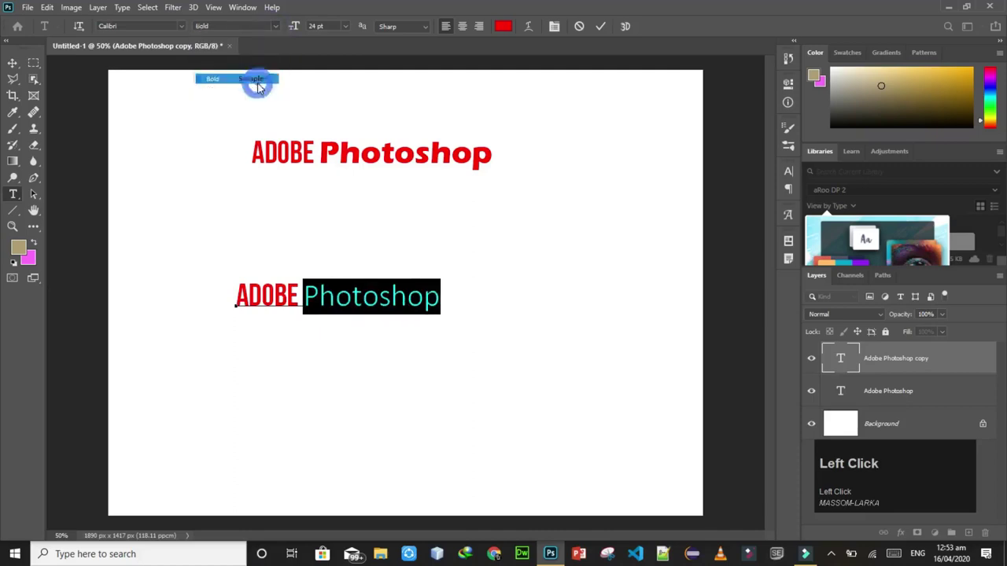
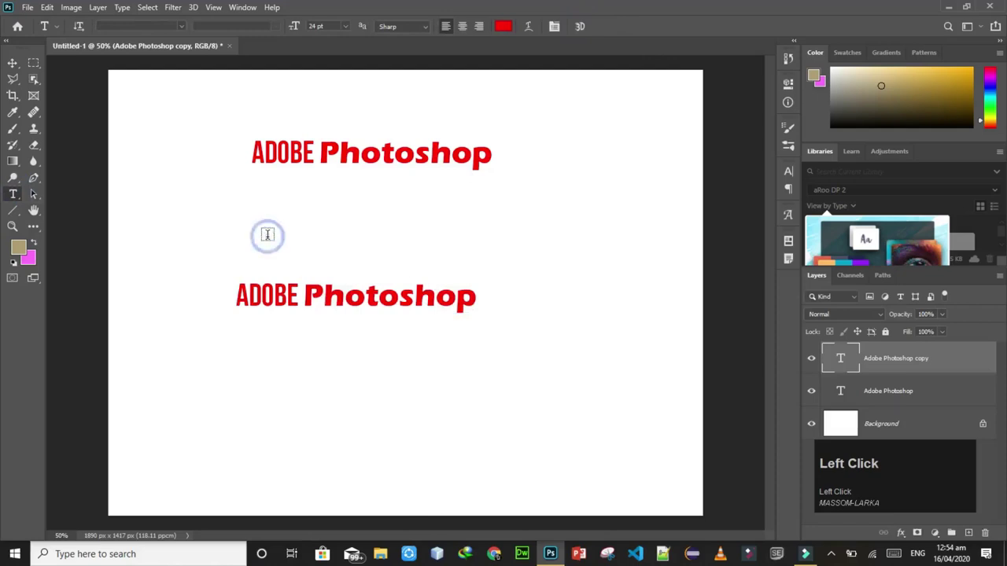
Type 'MassoM LarKa' between the titles and select the whole line.
type("mass")
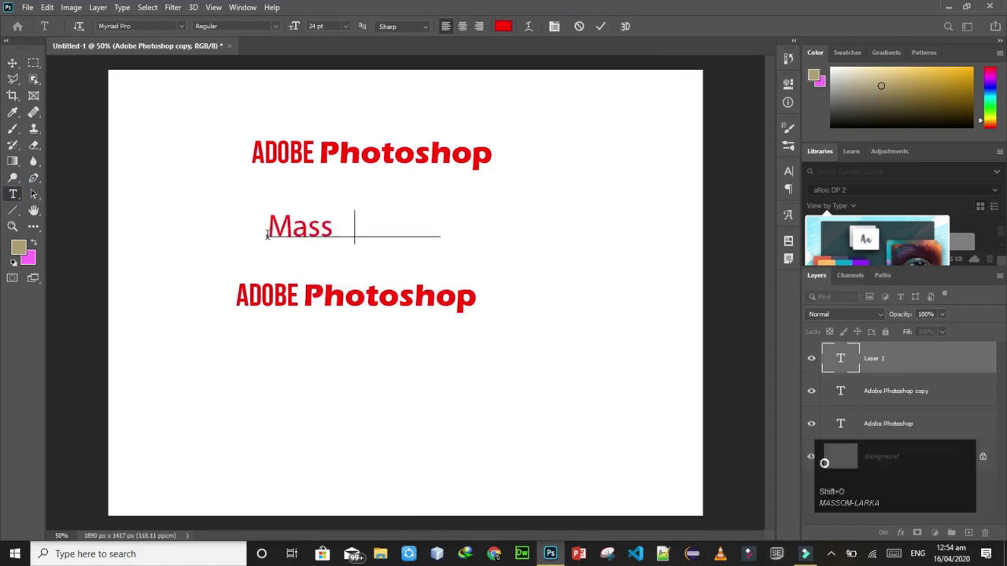
key("space")
type("arka")
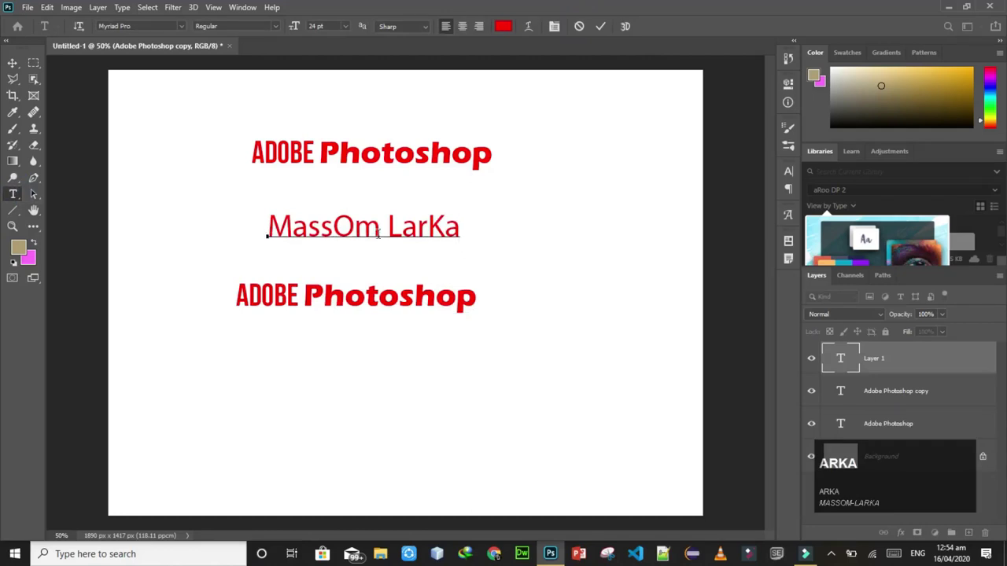
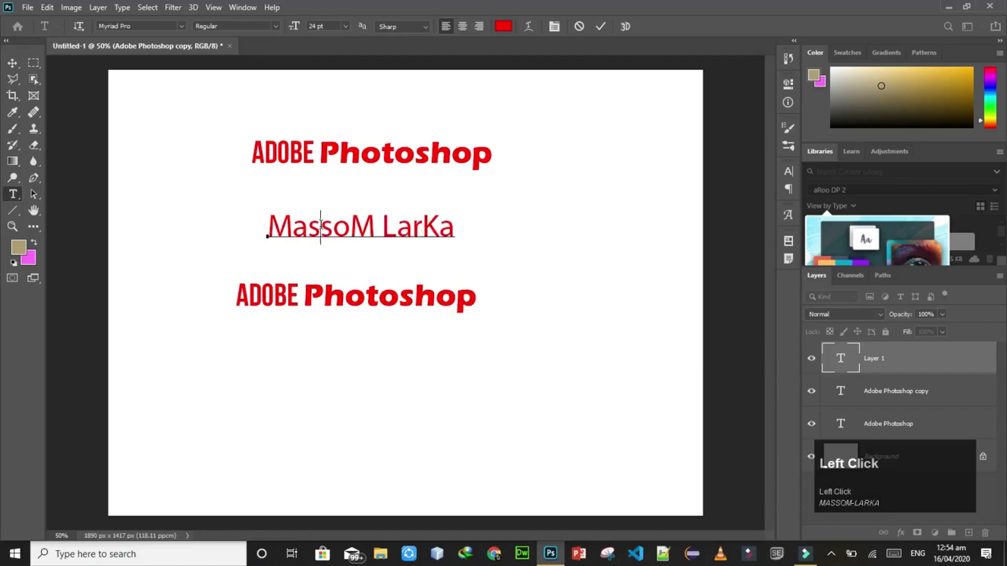
left_click(328, 229)
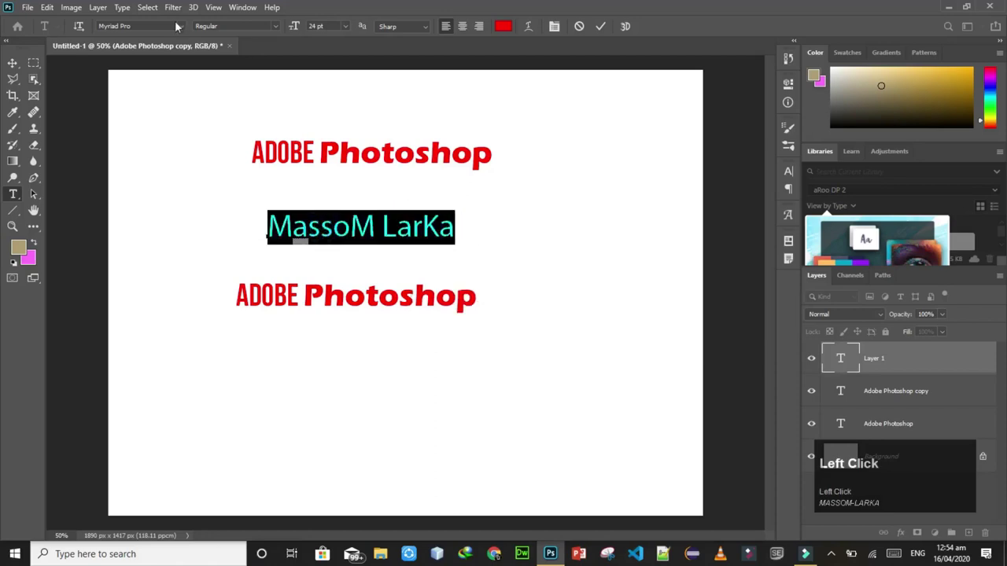
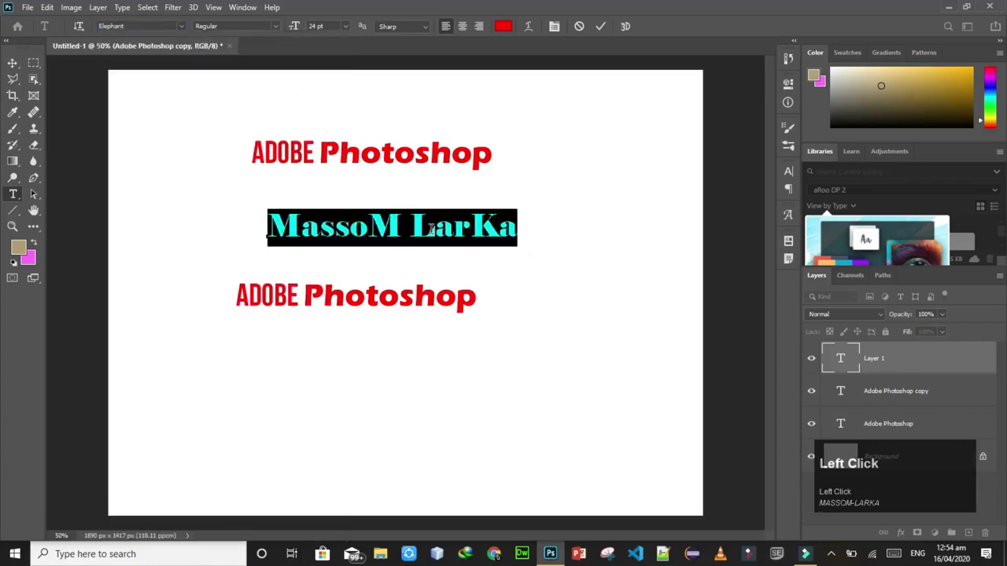
Set 'MassoM LarKa' in Eras Bold ITC at 48 pt.
left_click(185, 28)
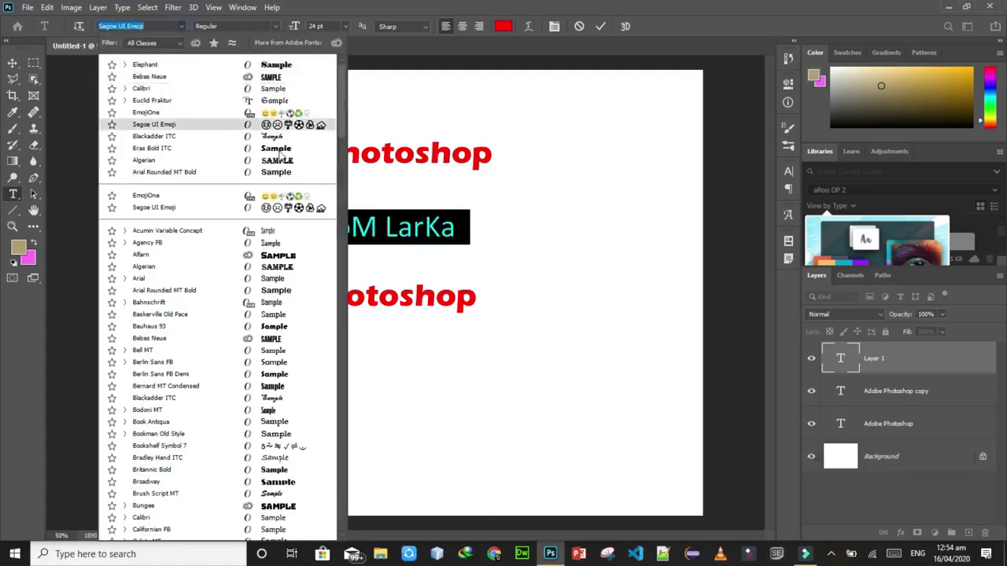
left_click(283, 152)
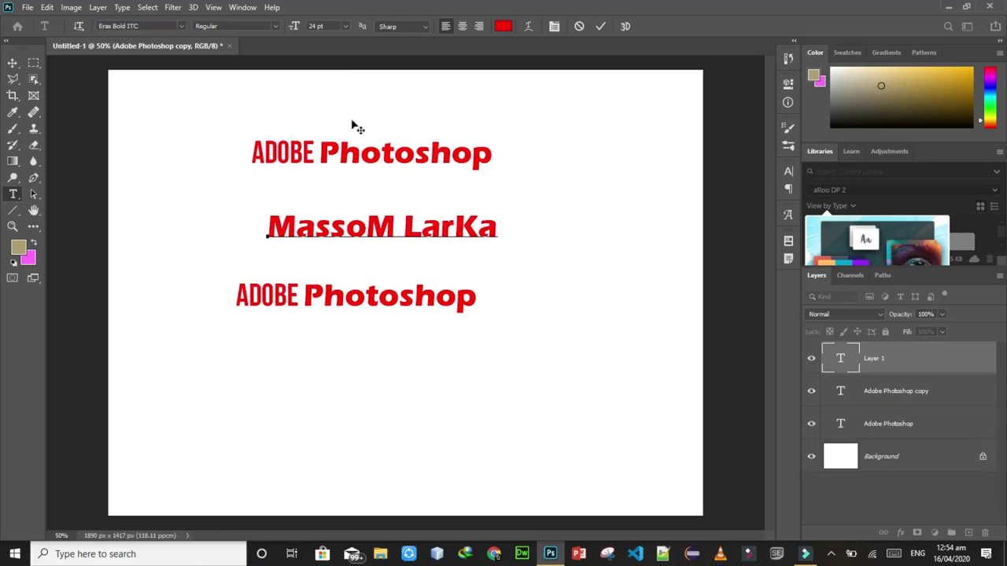
left_click(348, 29)
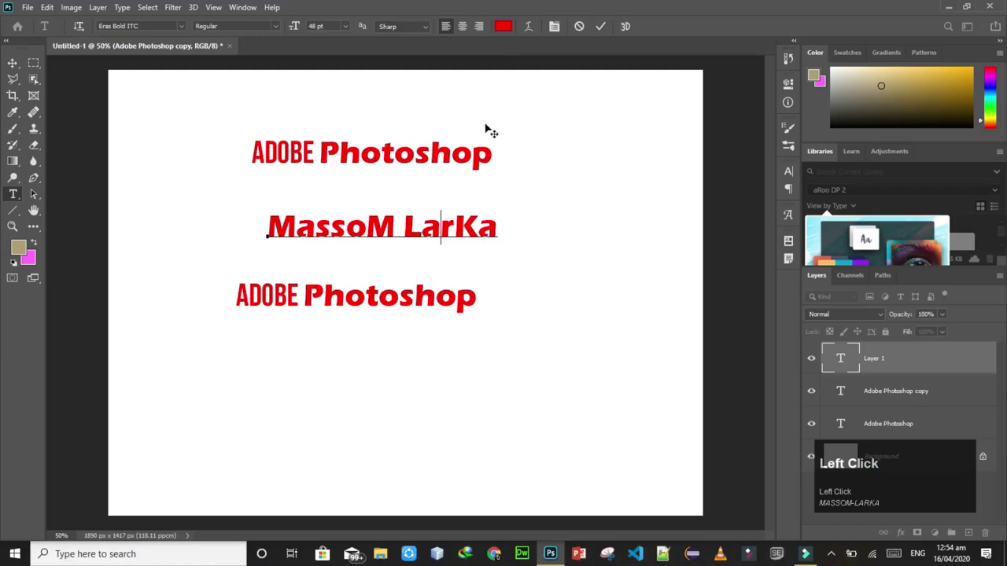
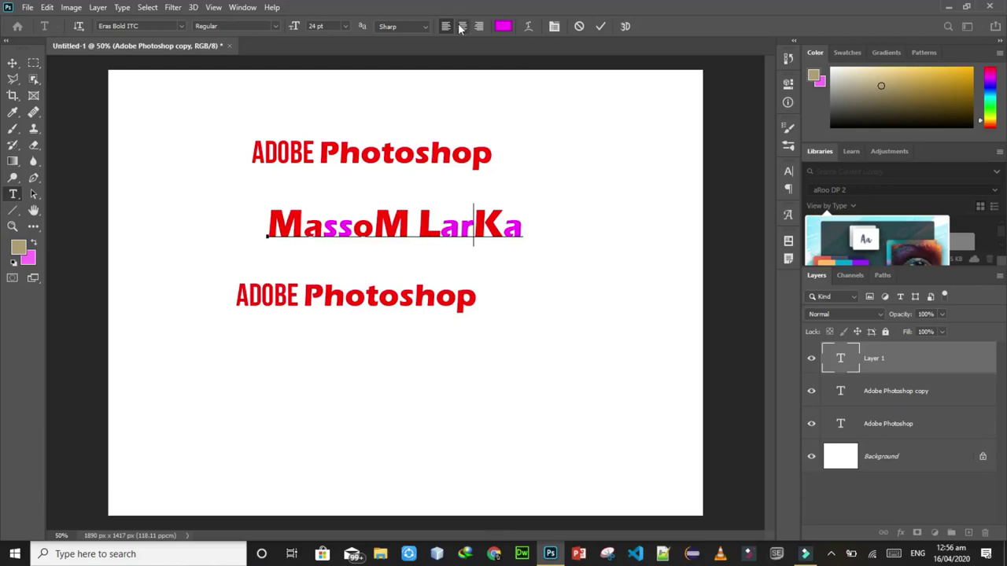
left_click(463, 29)
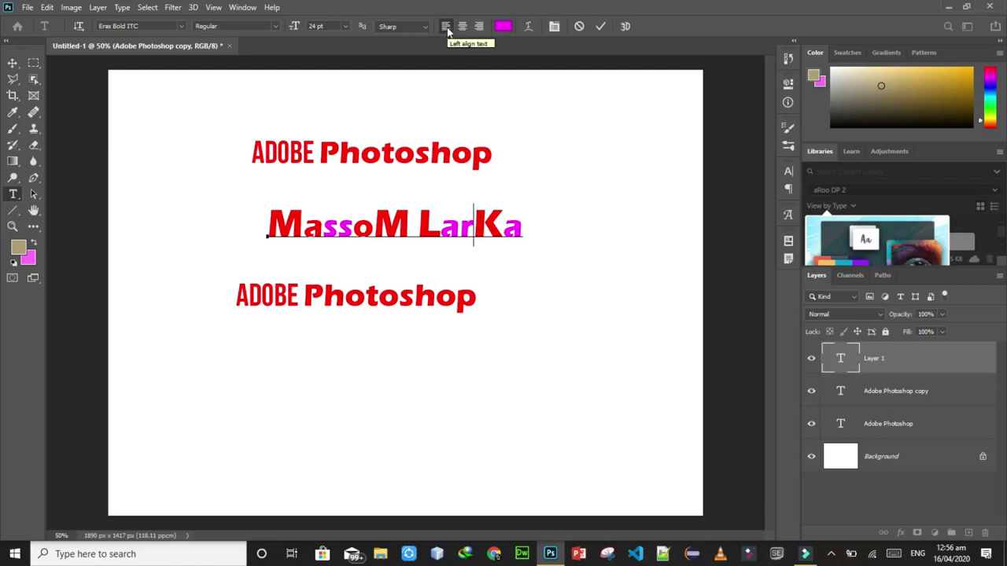
left_click(452, 29)
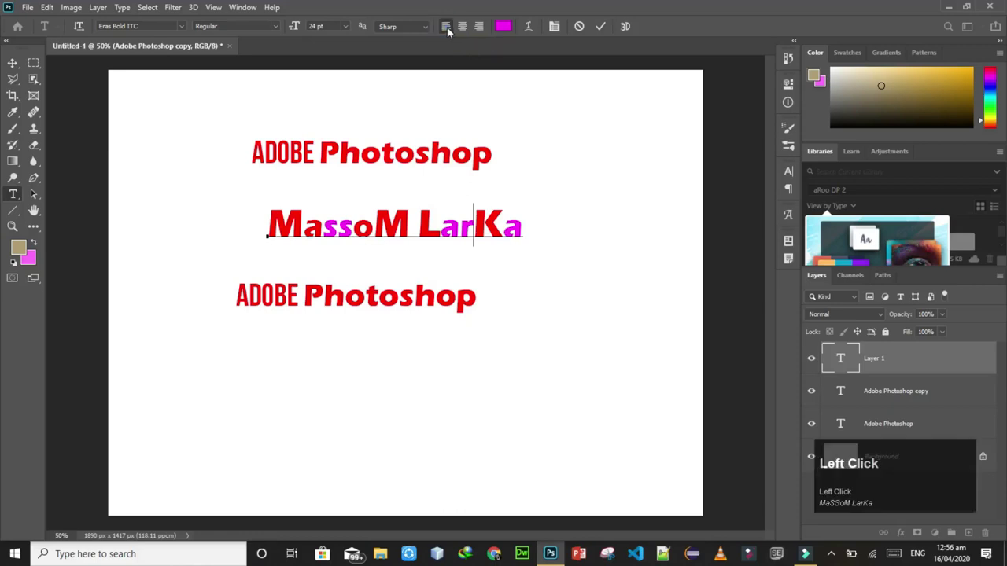
left_click(466, 30)
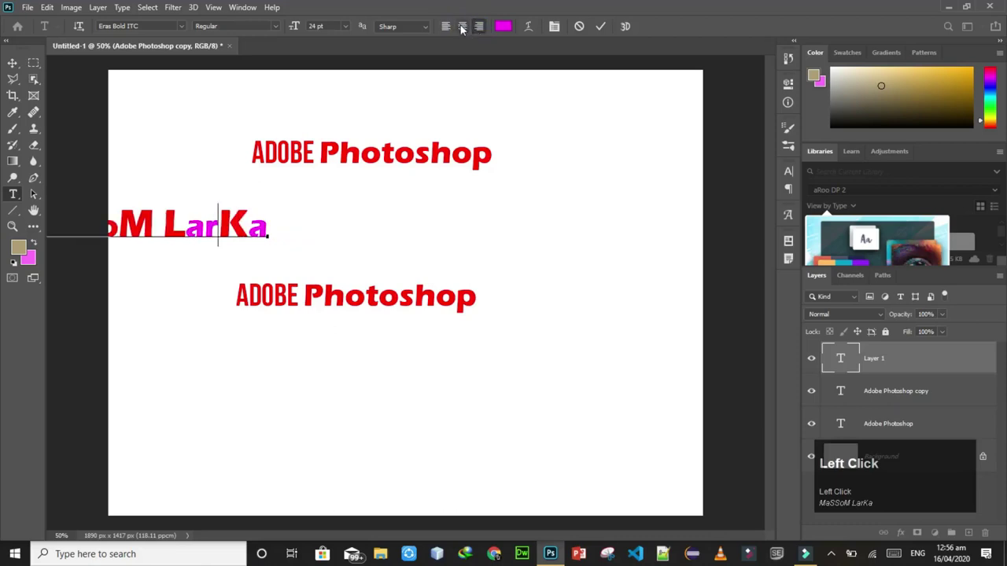
left_click(465, 28)
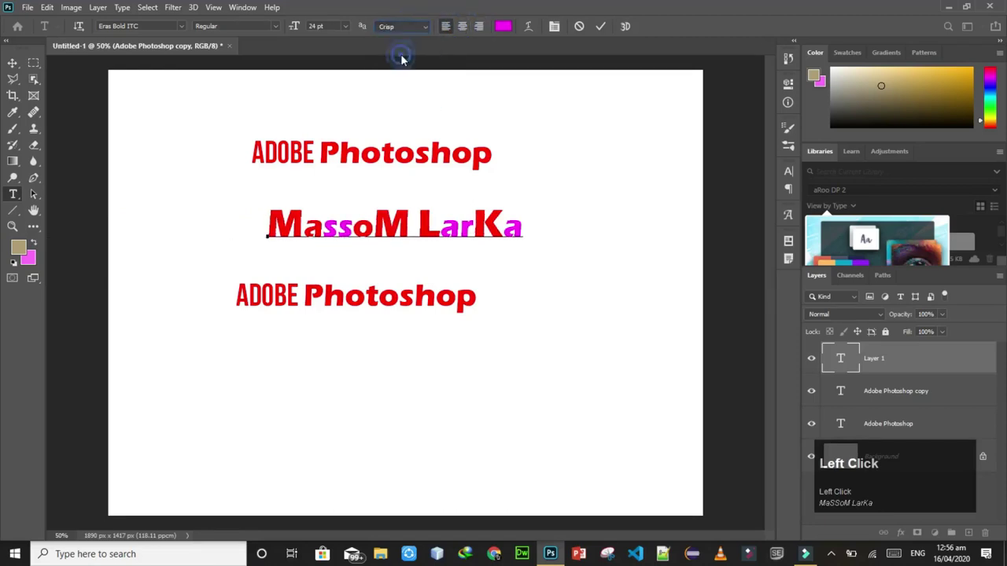
Zoom in on the letters and compare Sharp and None anti-aliasing on 'MassoM LarKa'.
key("=")
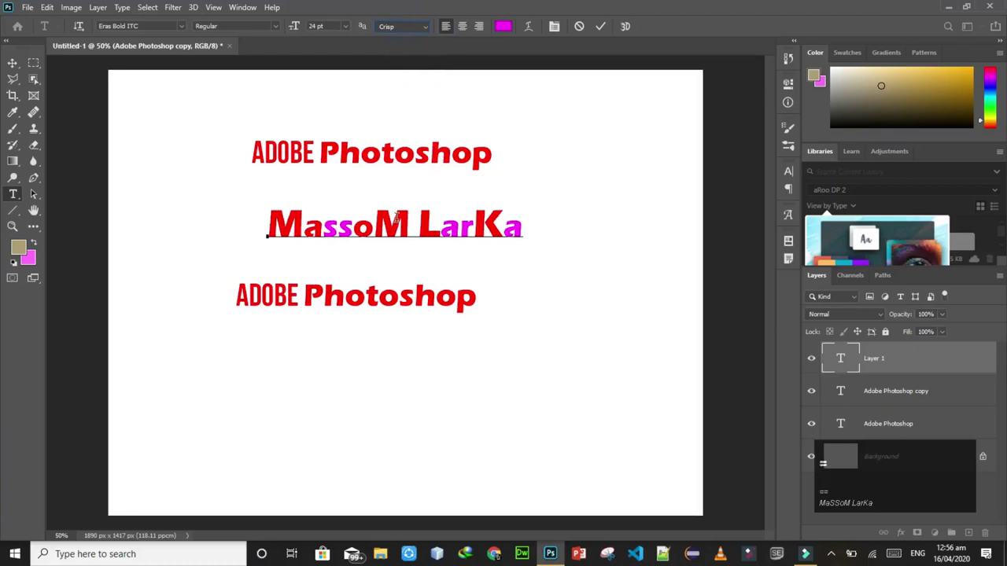
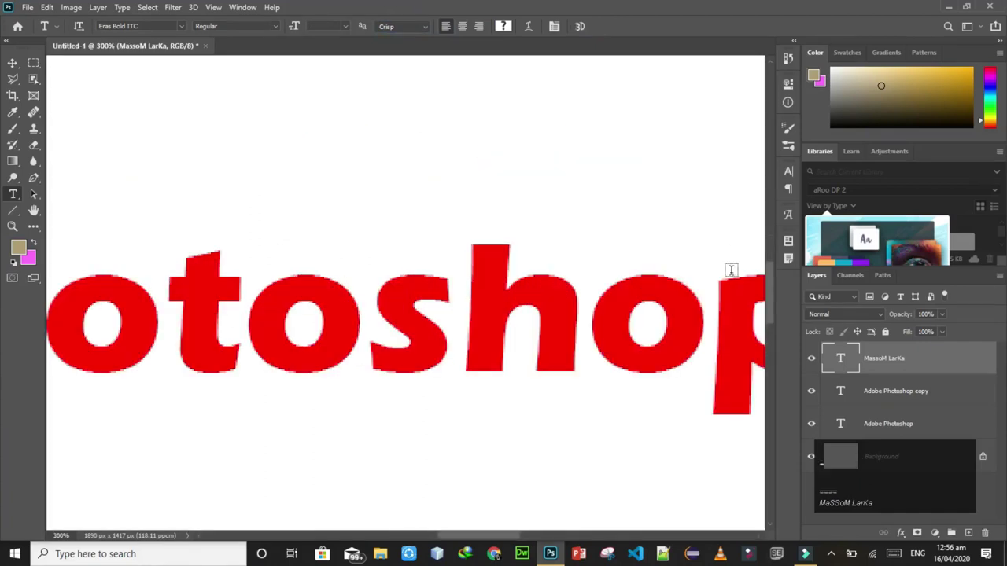
left_click(772, 251)
left_click(769, 242)
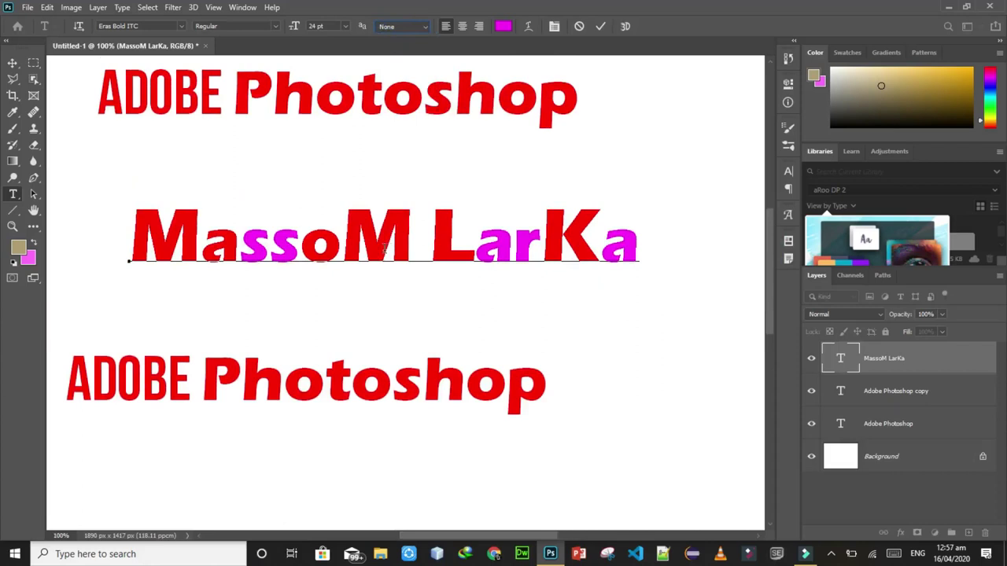
left_click(437, 100)
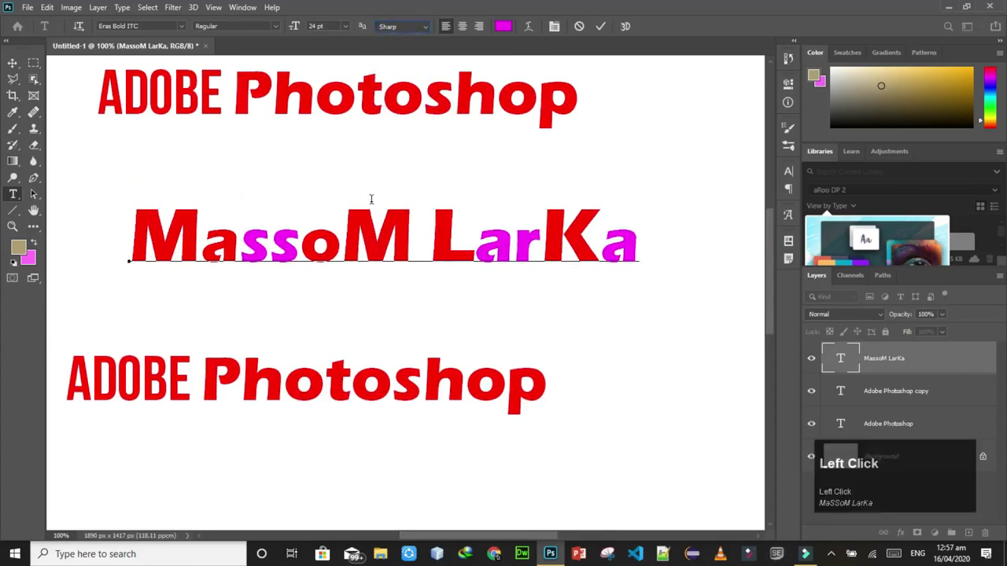
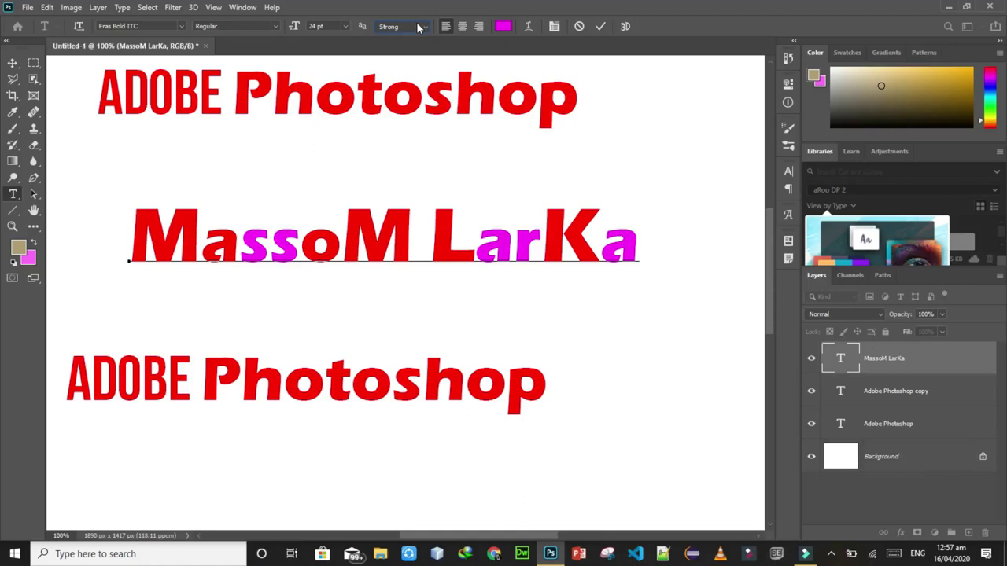
left_click(422, 26)
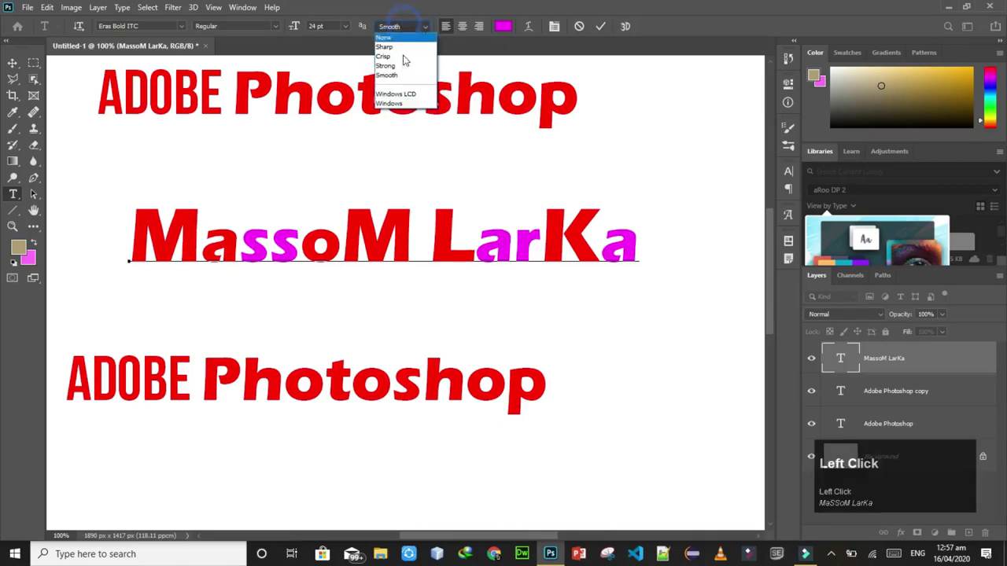
left_click(398, 95)
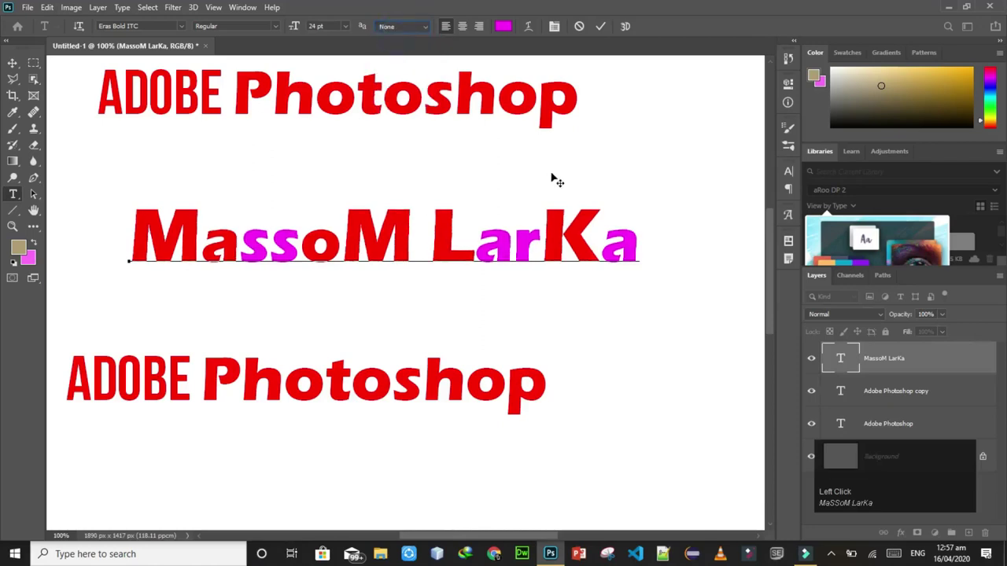
Commit the 'MassoM LarKa' text, fit the page on screen and switch to Move.
left_click(437, 101)
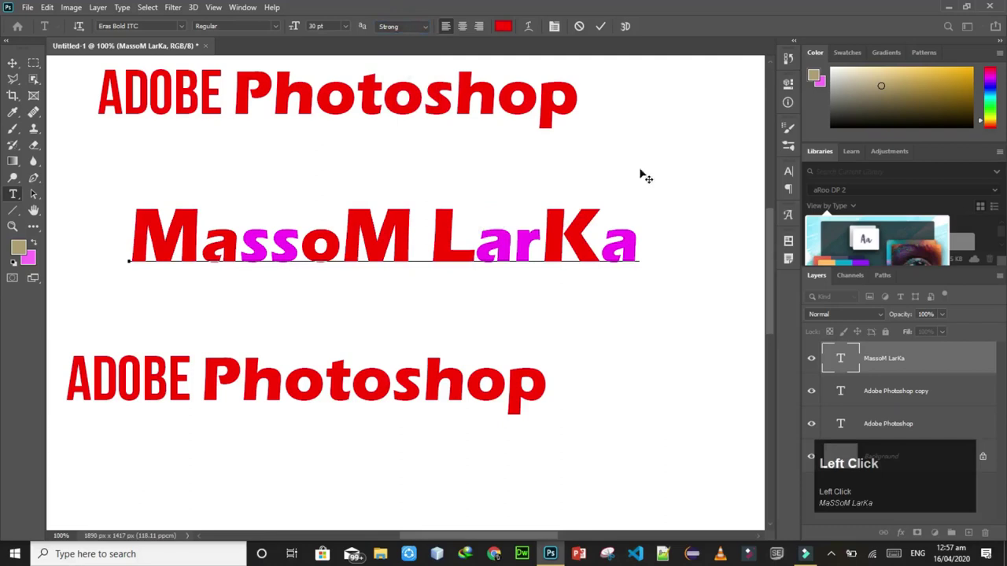
key("ctrl+0")
key("v")
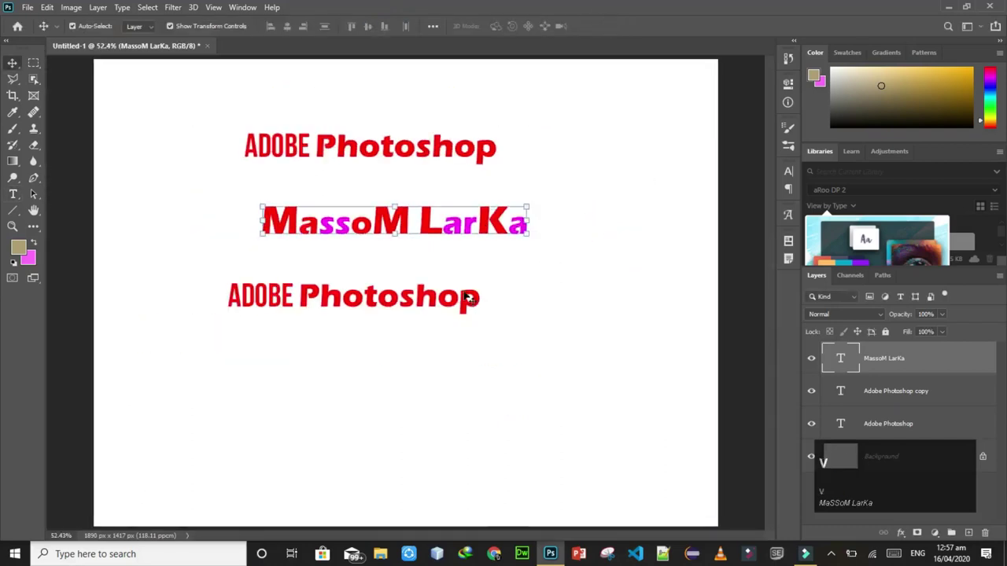
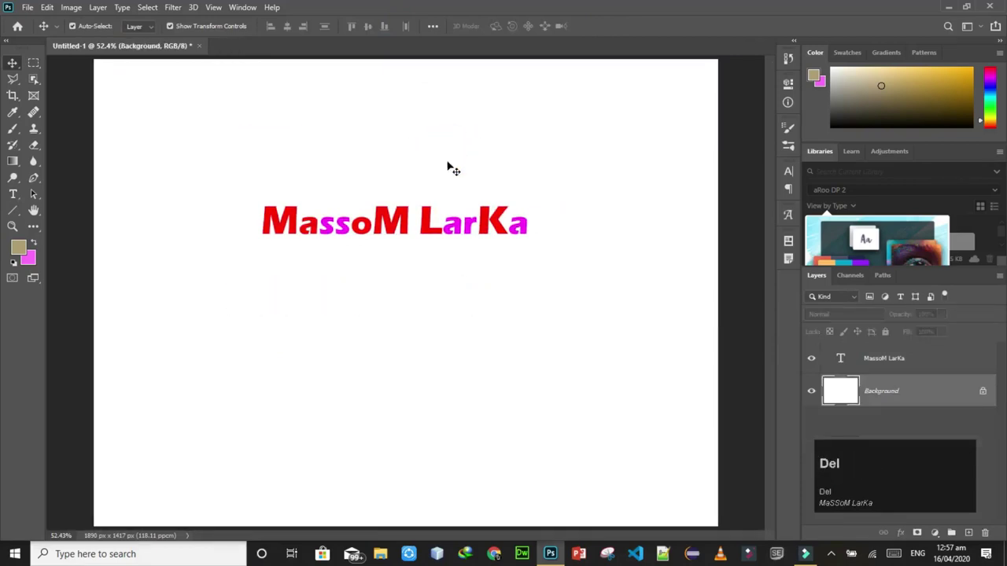
Drag 'MassoM LarKa' lower on the page and clear the selection.
left_click_drag(448, 220, 444, 264)
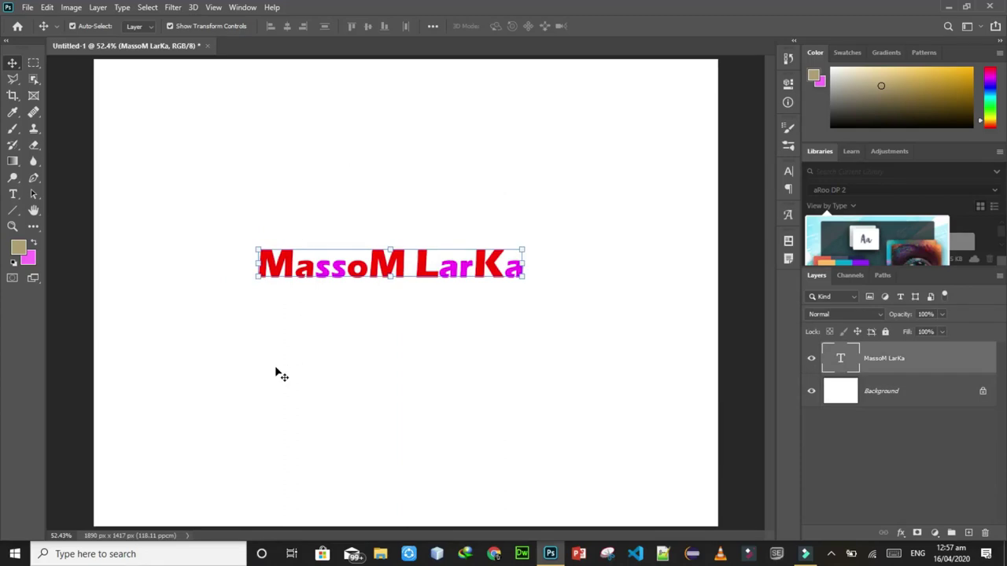
key("v")
left_click(443, 264)
Add a single-letter 'M' text layer below the name and commit it.
key("t")
left_click(443, 264)
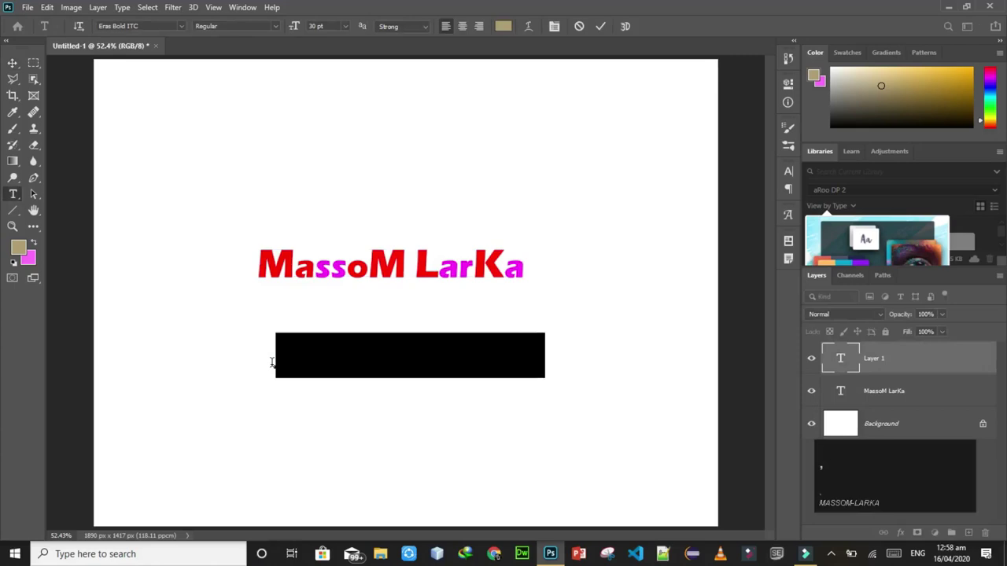
key("BackSpace")
key("shift+m")
left_click(444, 263)
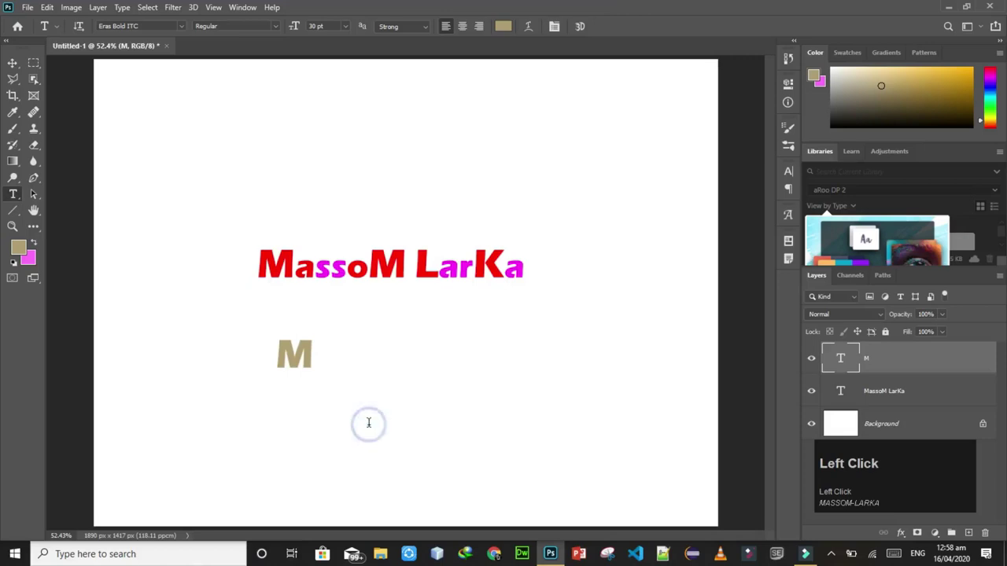
Add staggered 'a' and 's' letter layers, commit each and switch to Move.
key("a")
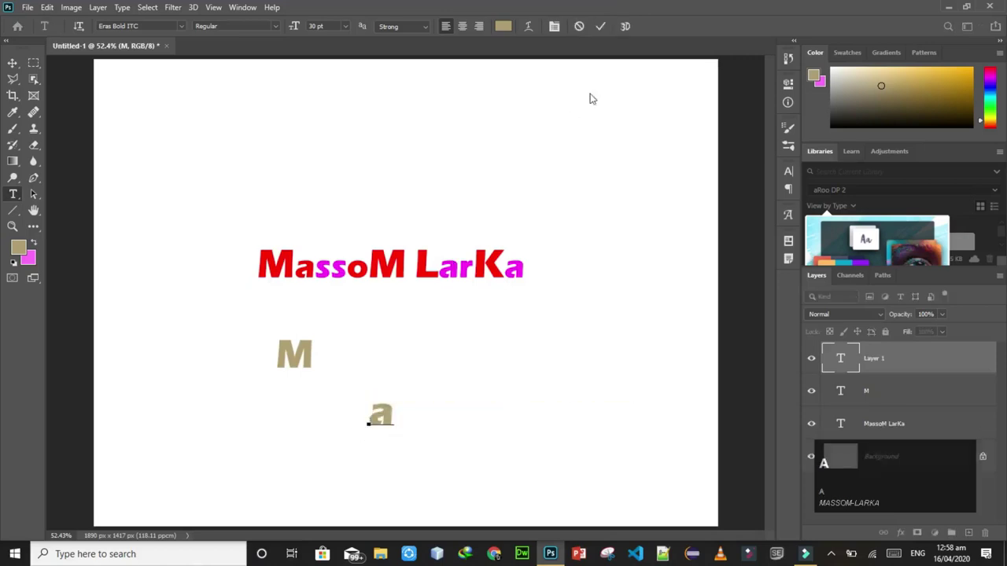
left_click(443, 264)
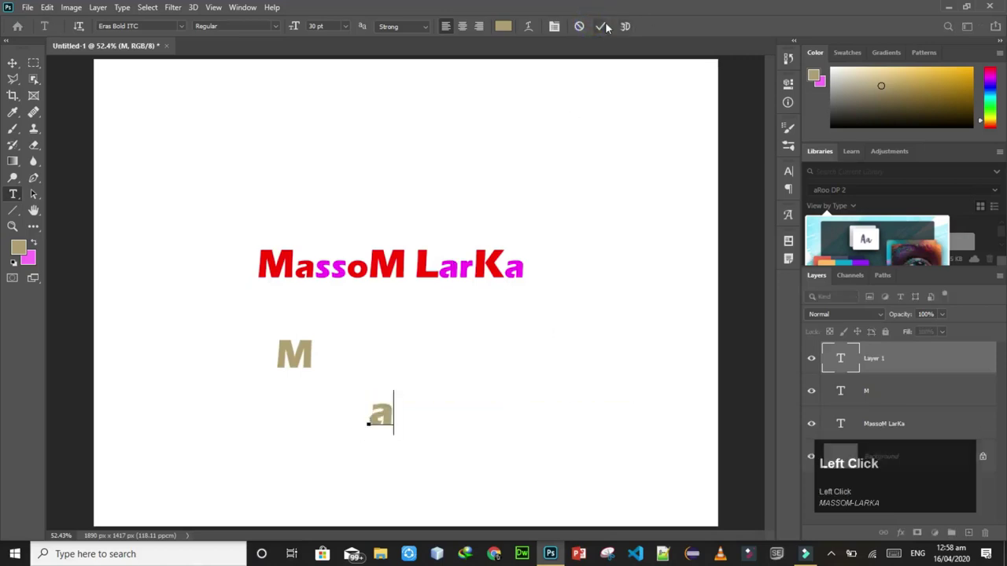
key("s")
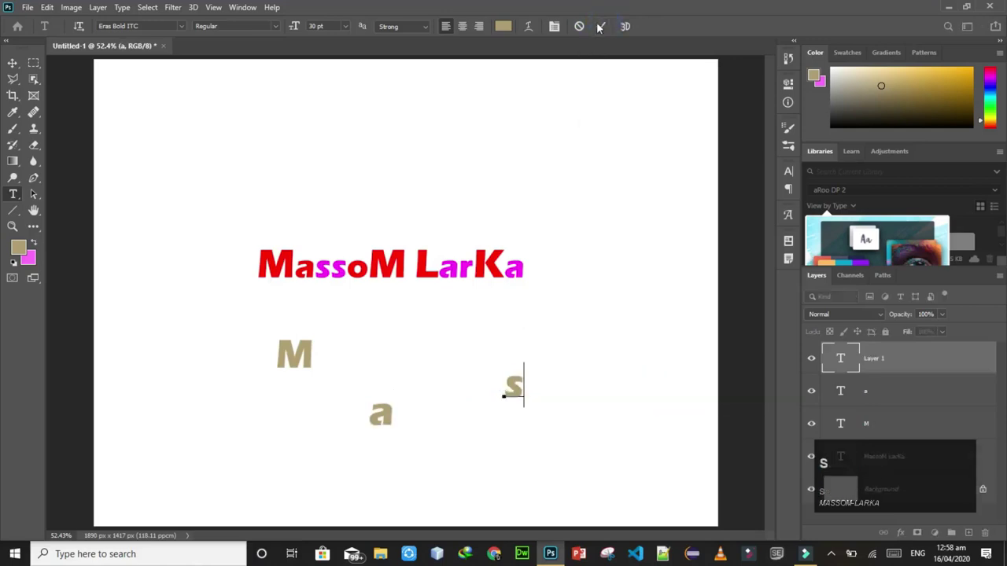
left_click(443, 263)
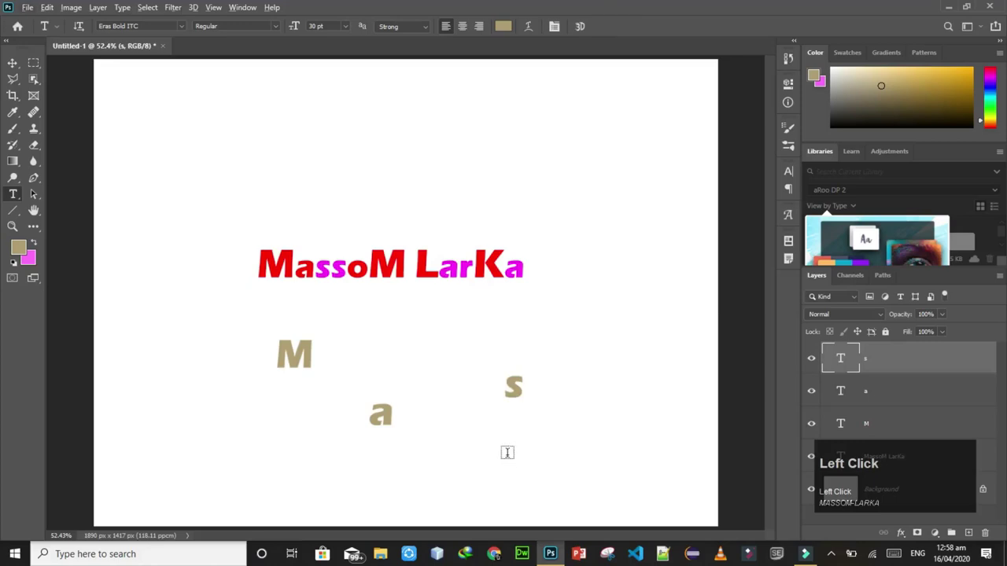
key("v")
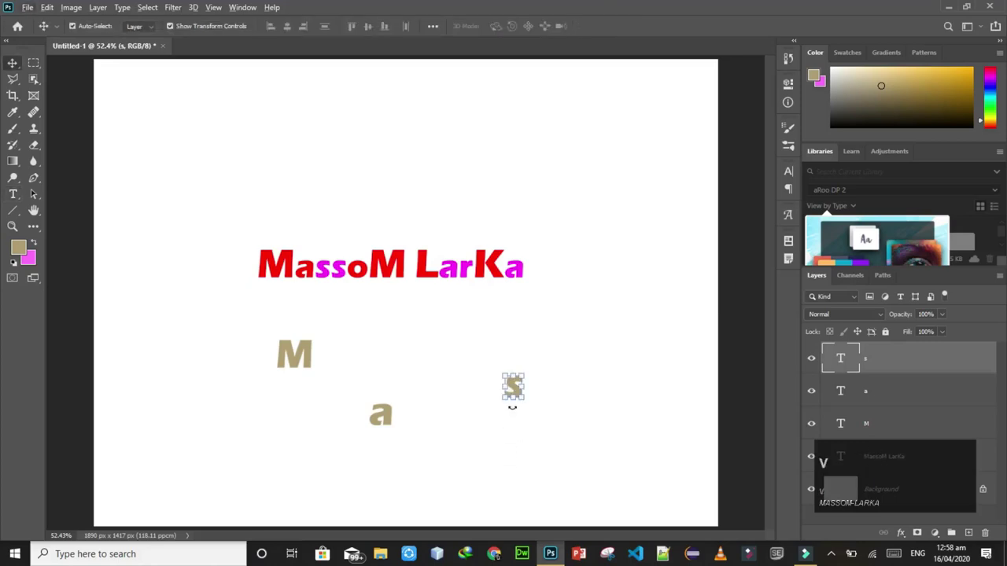
Copy and edit a letter beneath the name, then nudge the MassoM LarKa text slightly higher.
left_click_drag(443, 263, 444, 264)
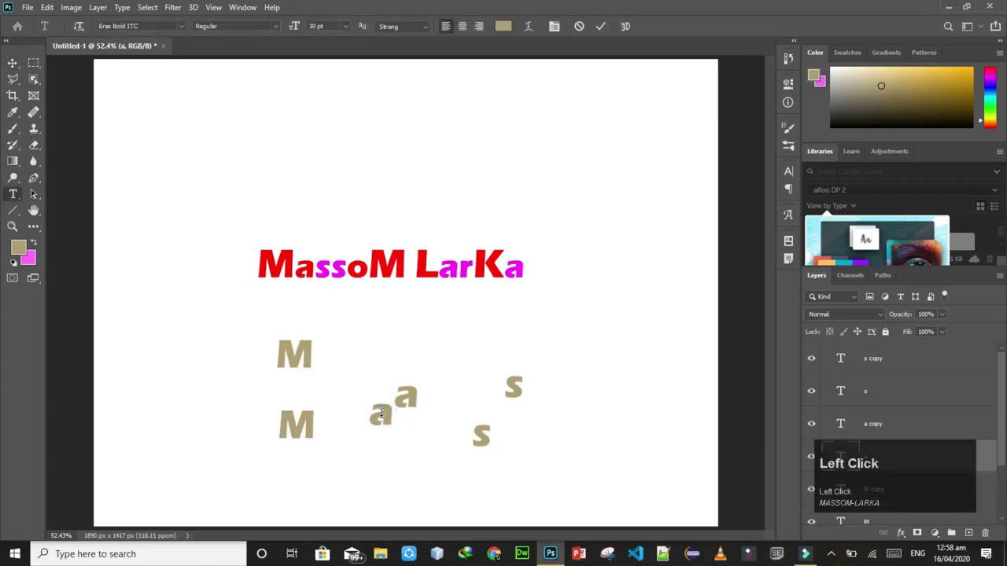
key("o")
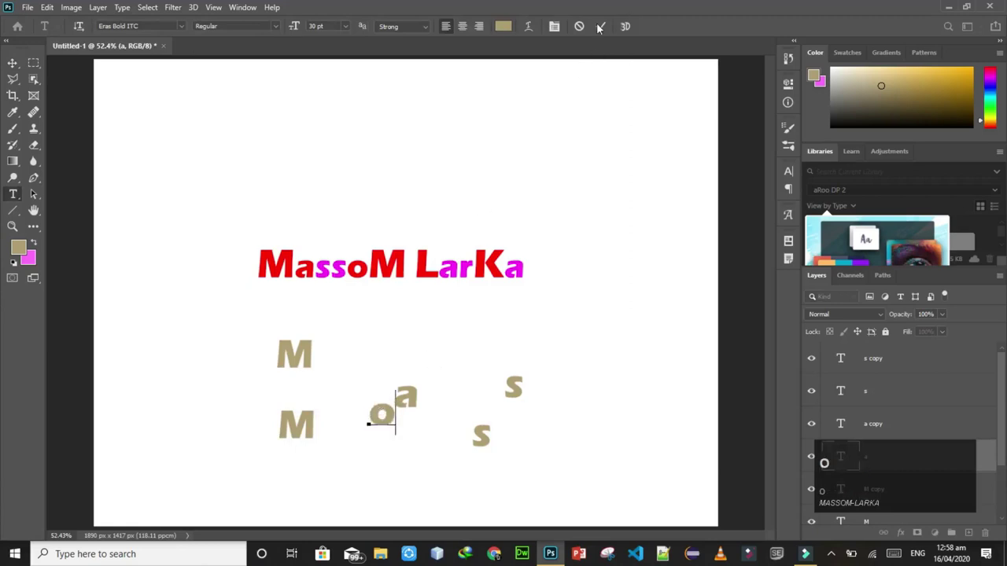
left_click_drag(443, 263, 443, 264)
left_click_drag(443, 263, 444, 264)
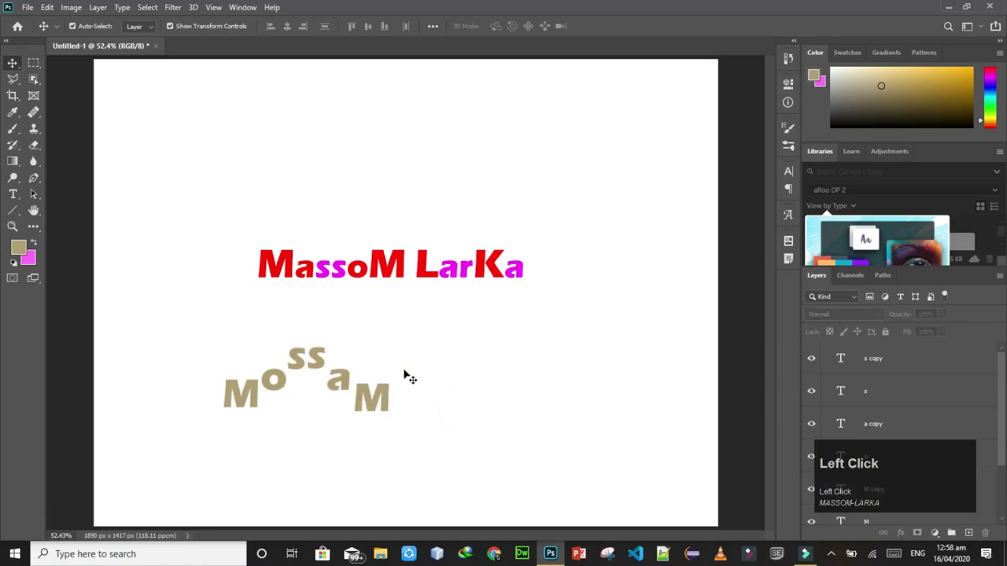
left_click_drag(444, 264, 509, 236)
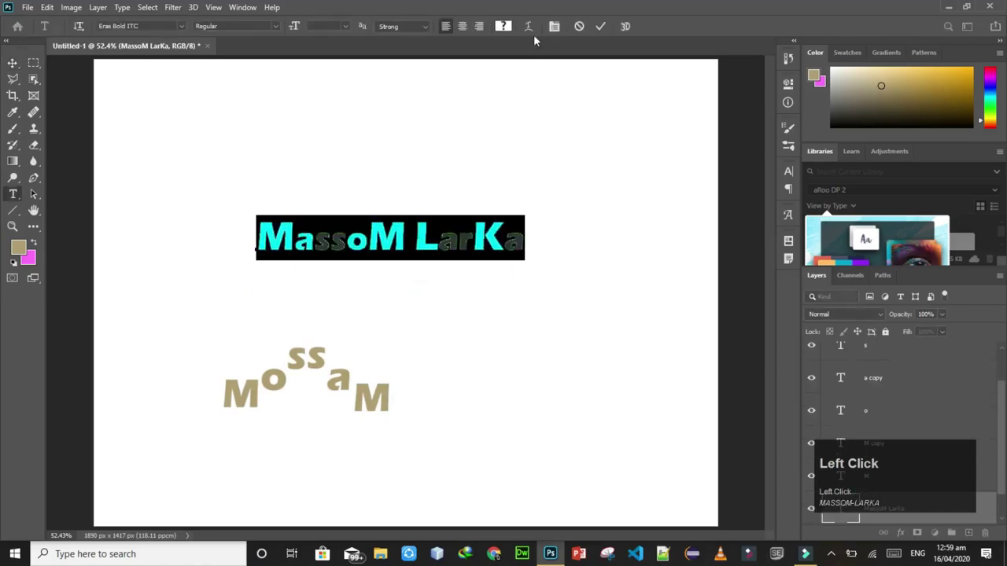
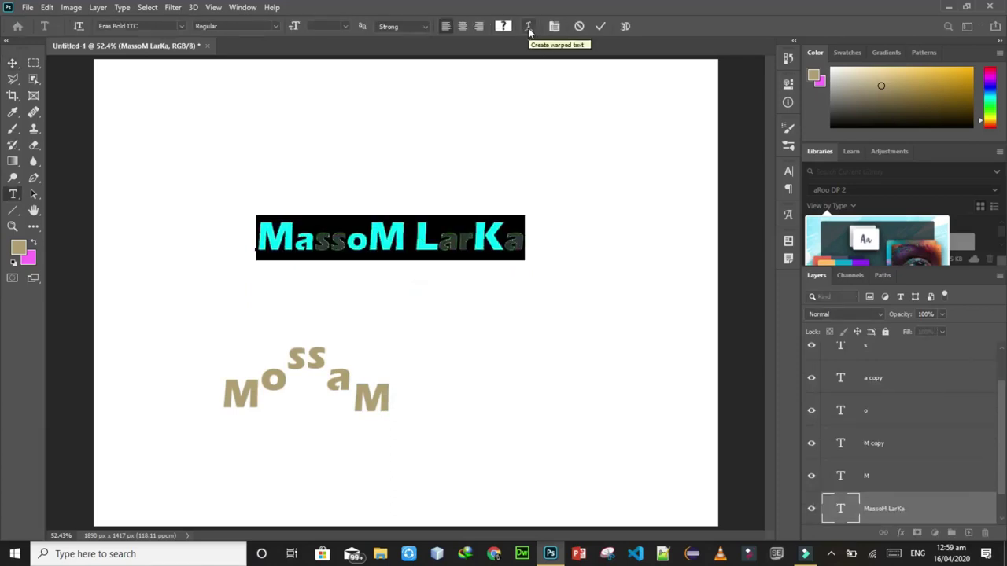
left_click(532, 31)
left_click(504, 134)
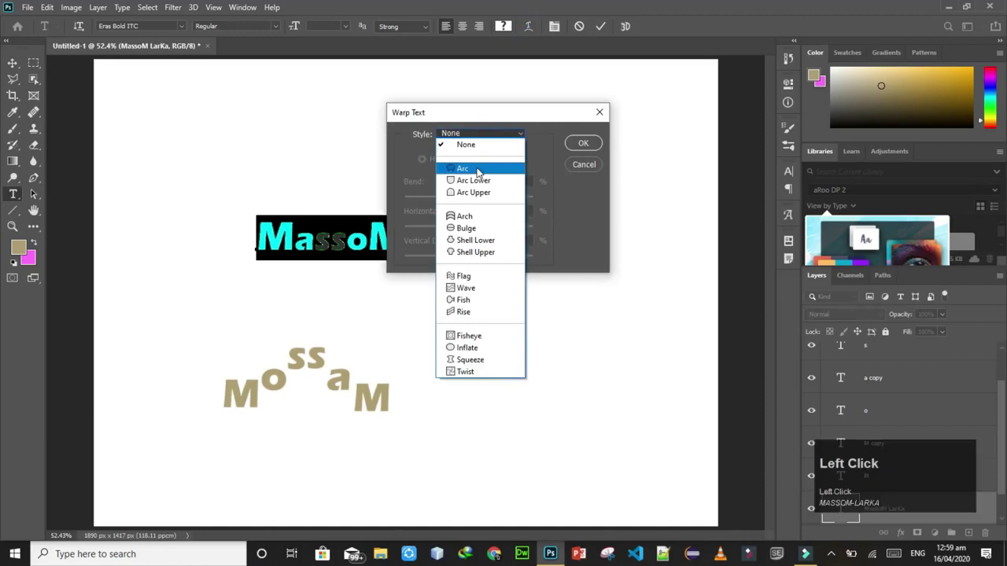
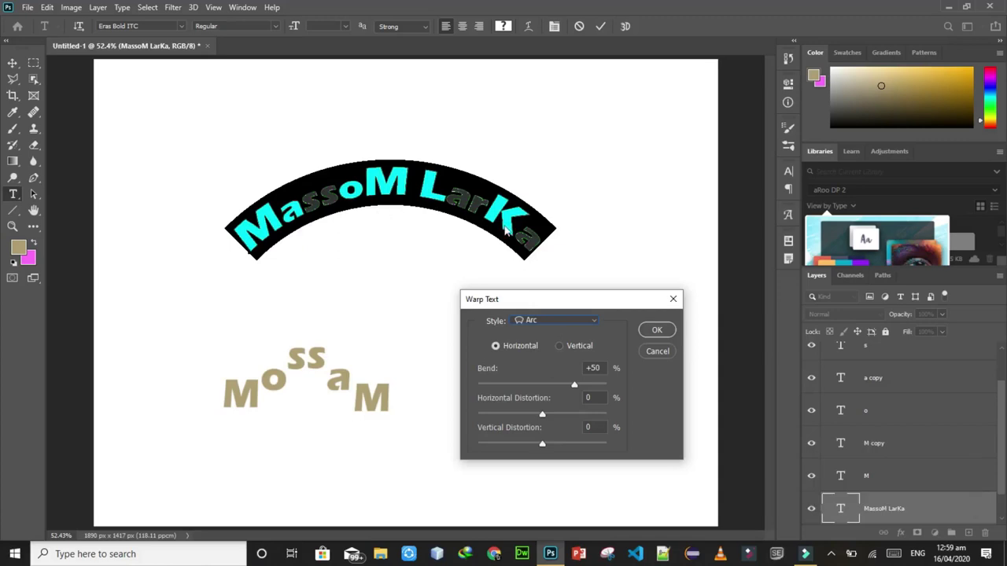
left_click(562, 327)
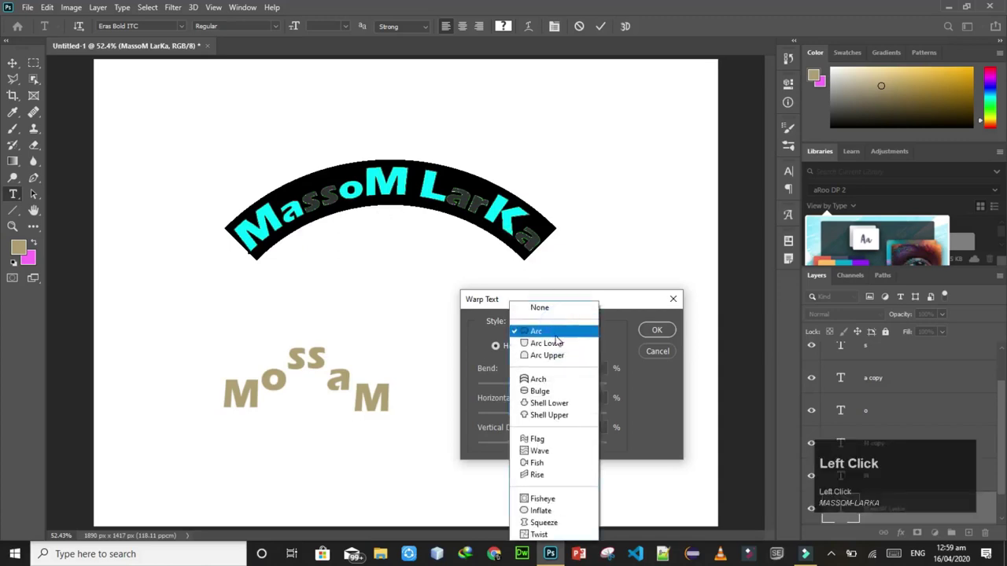
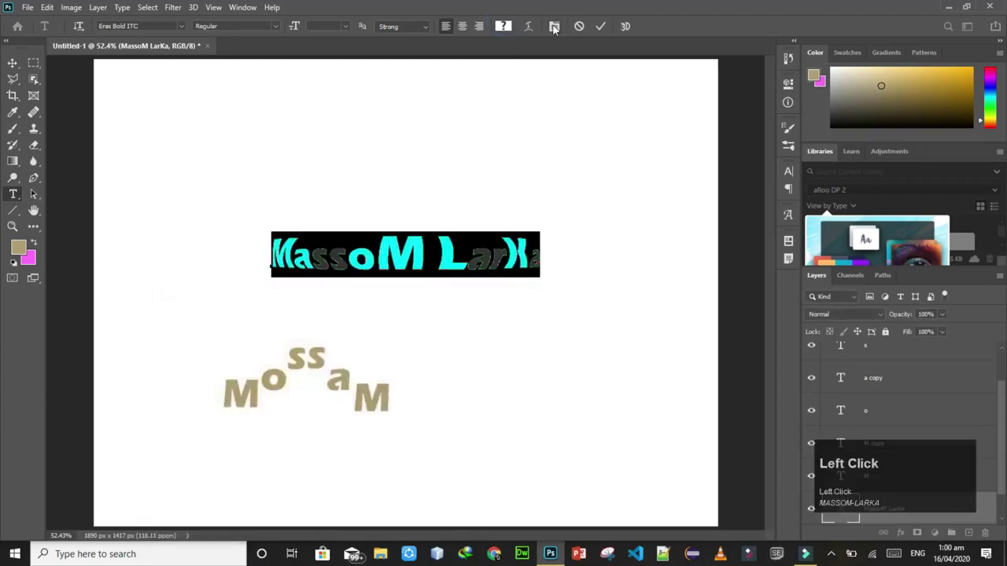
Browse fonts, preset sizes and letter-spacing presets in the Character panel.
left_click(558, 29)
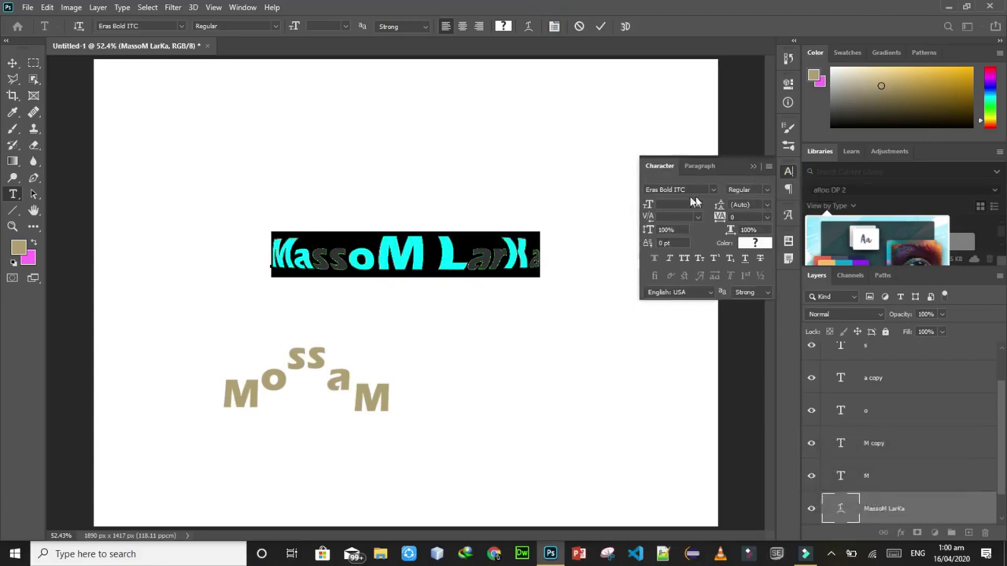
left_click(718, 190)
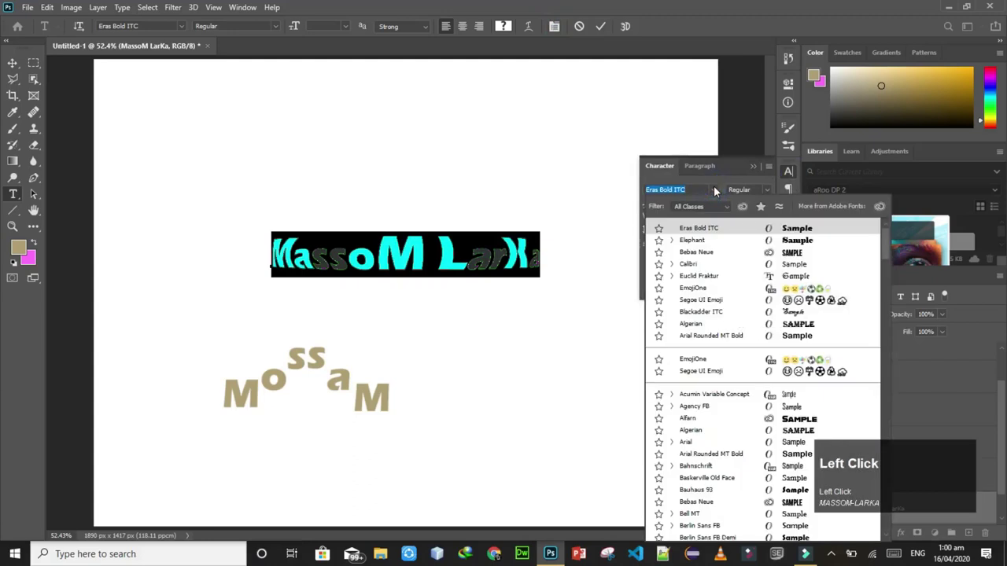
left_click(718, 190)
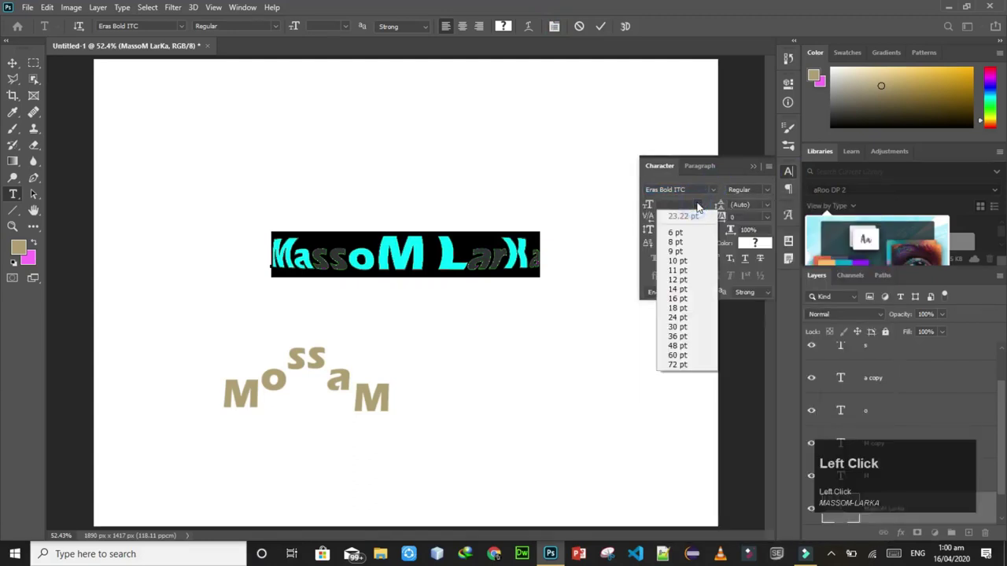
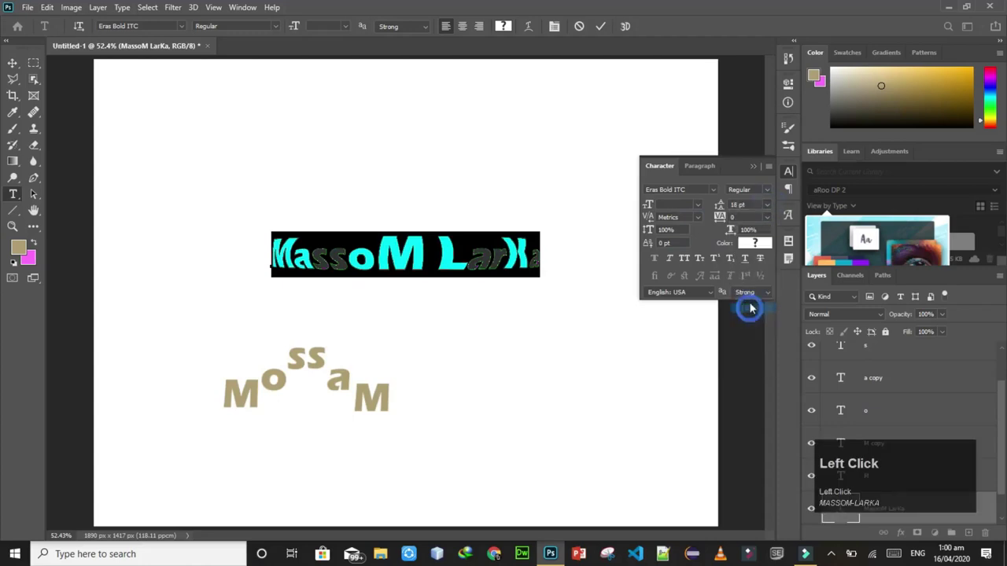
left_click(774, 206)
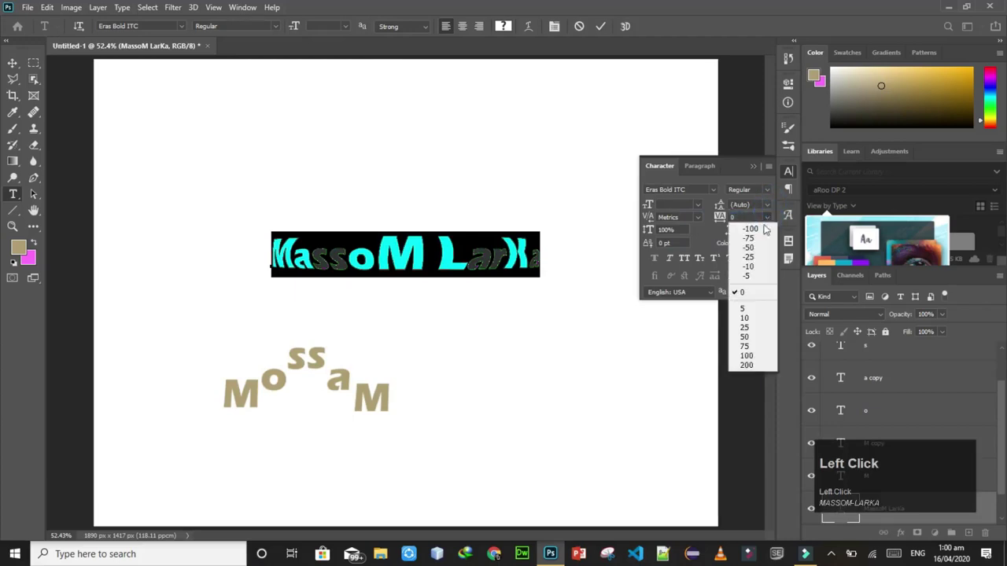
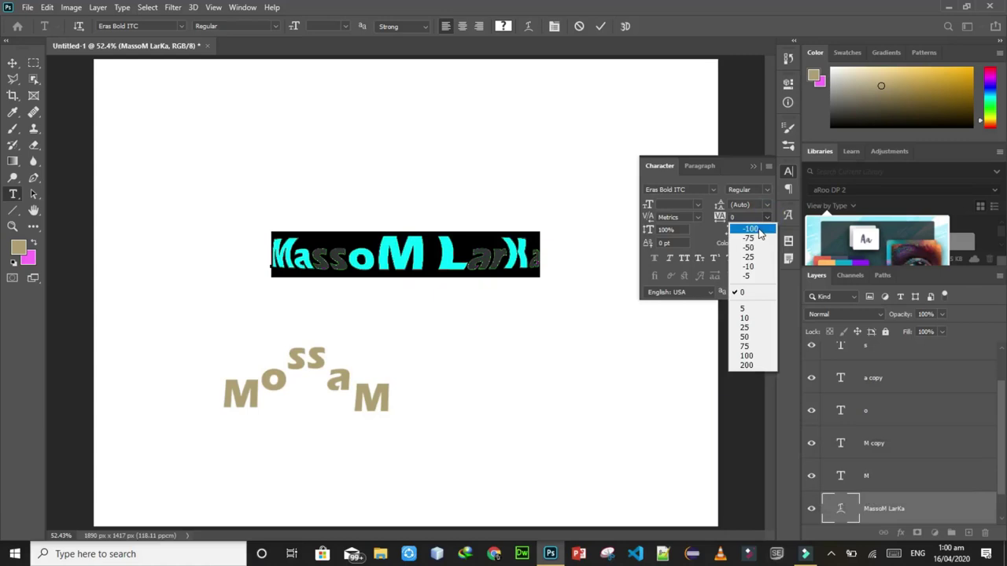
Try tracking of -100 and 200 on the text, then reset letter spacing to 0.
left_click(348, 250)
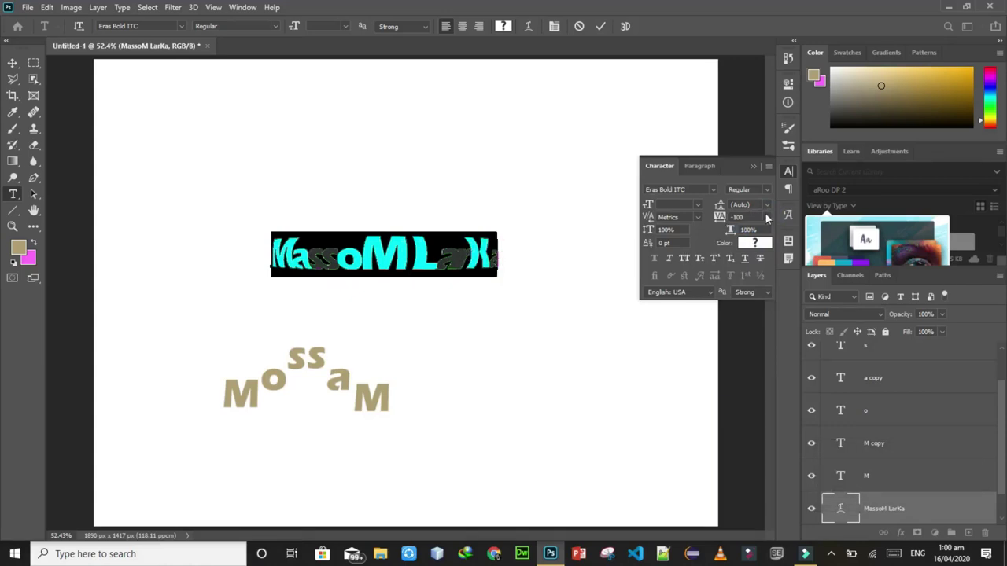
left_click(336, 248)
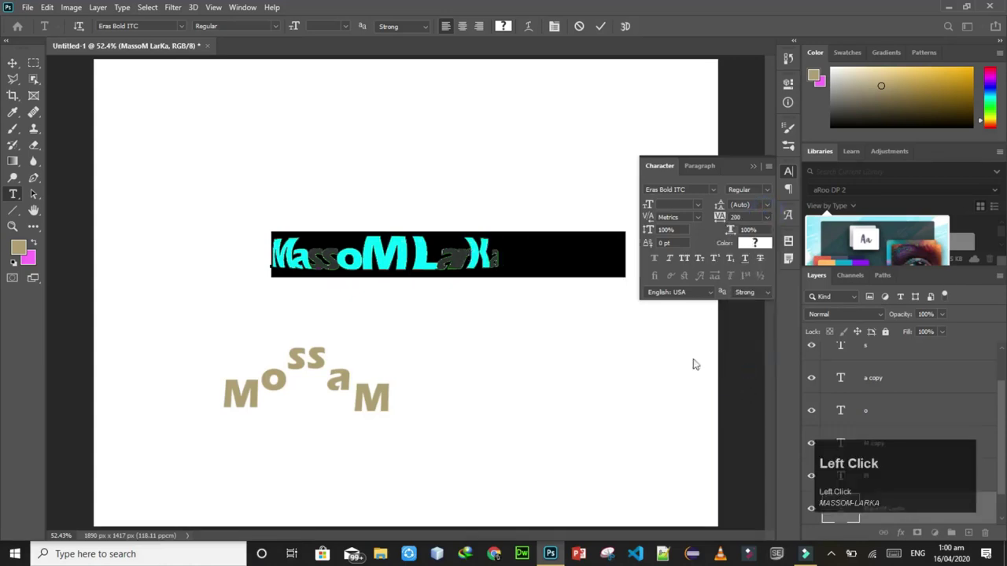
left_click(775, 218)
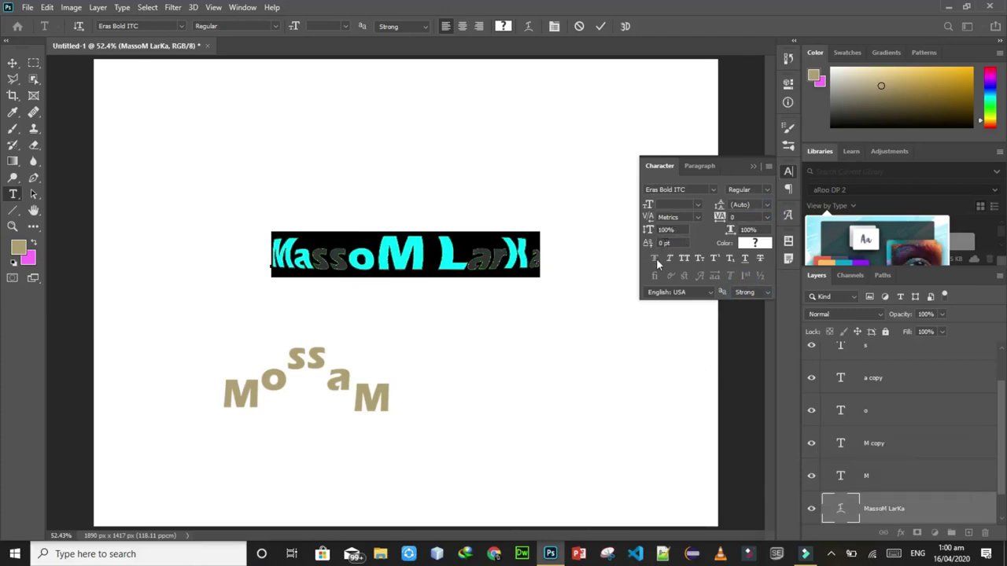
Try all caps, subscript and underline styles on MaSSoM LarKa.
left_click(674, 261)
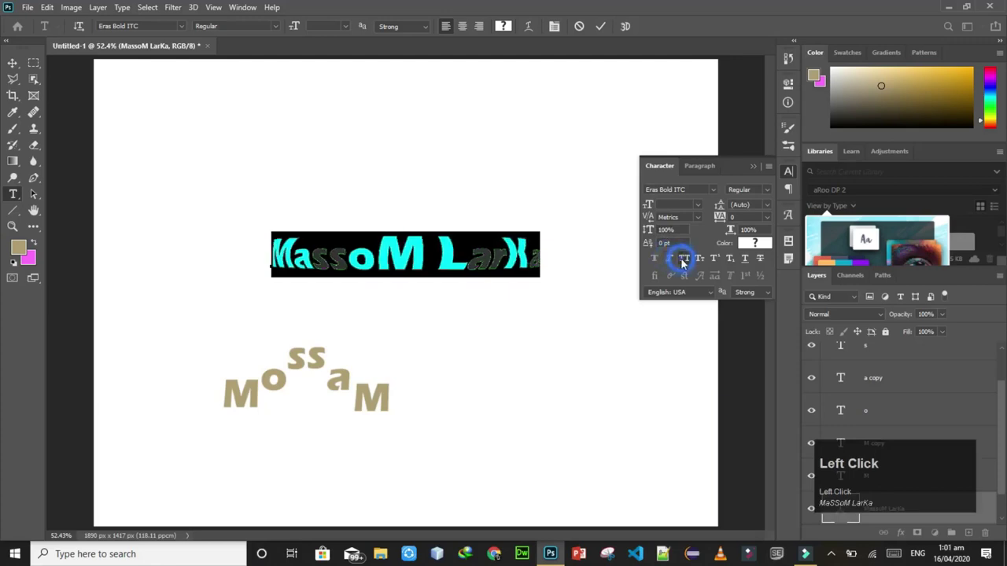
left_click(685, 262)
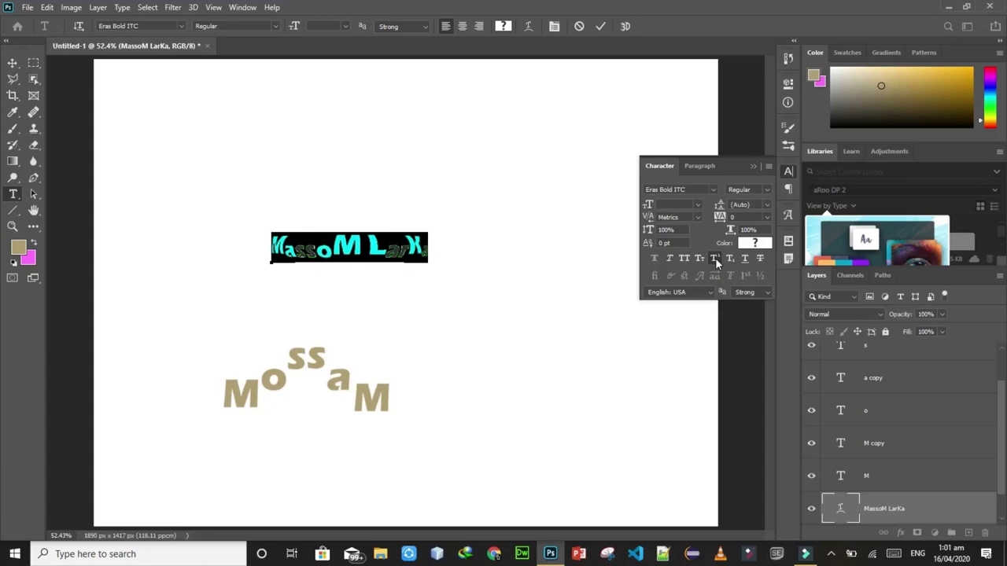
left_click(719, 264)
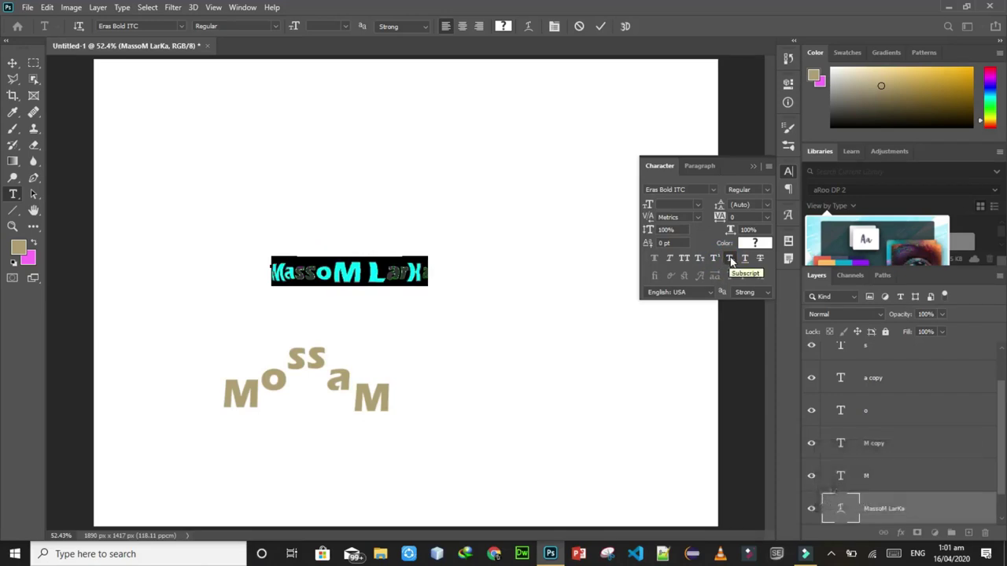
left_click(732, 261)
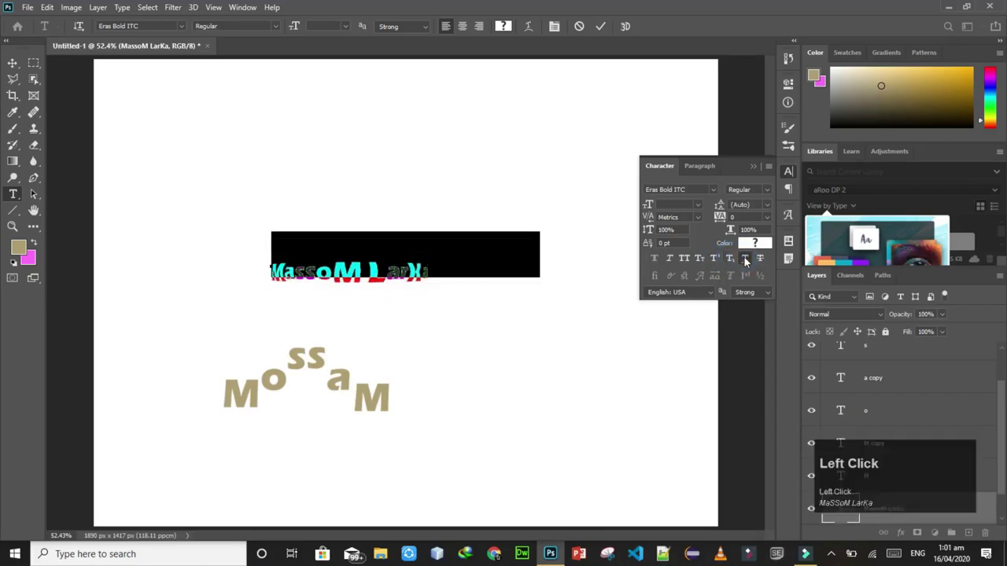
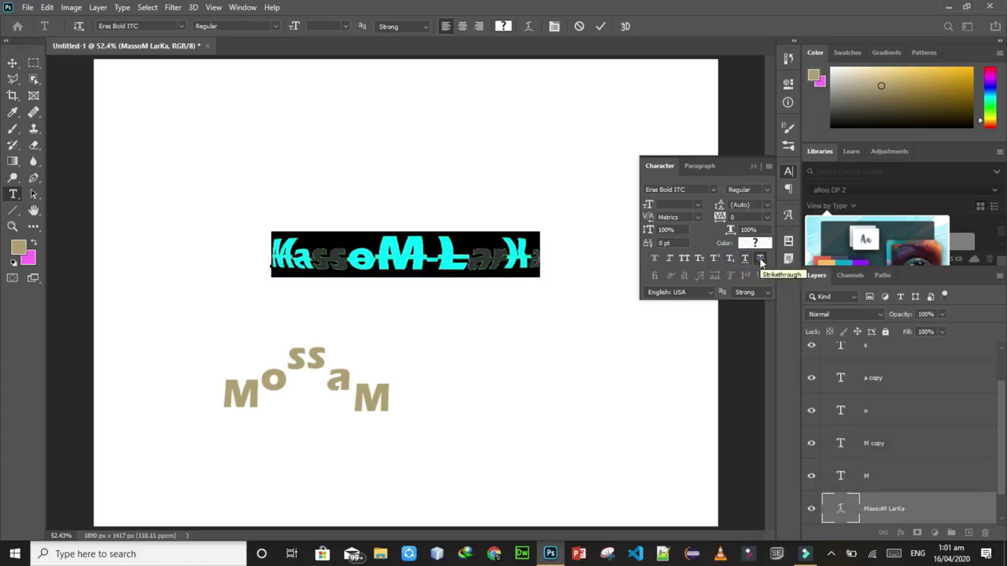
Apply Strikethrough to MaSSoM LarKa, glancing at the Paragraph settings and back.
left_click(763, 263)
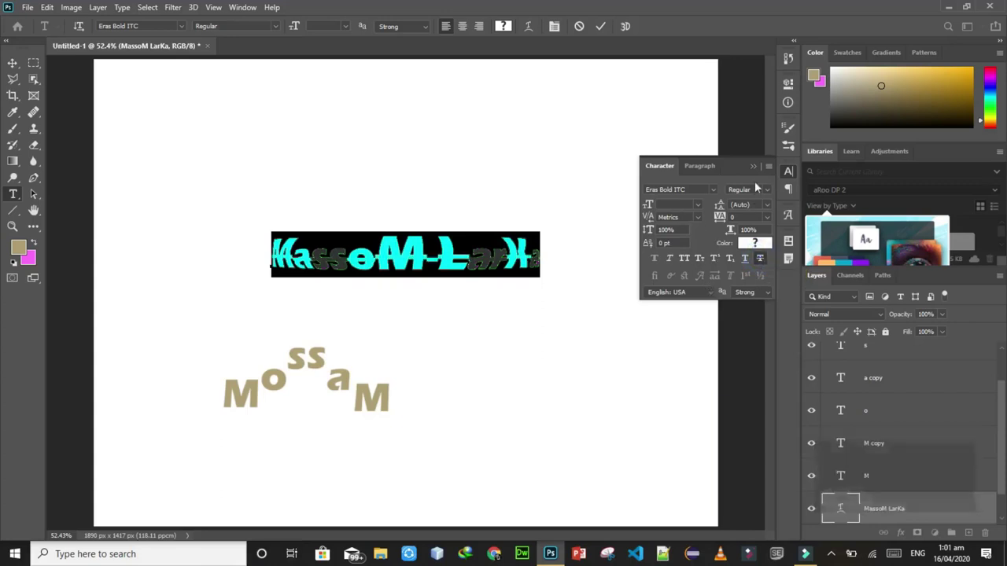
left_click(699, 164)
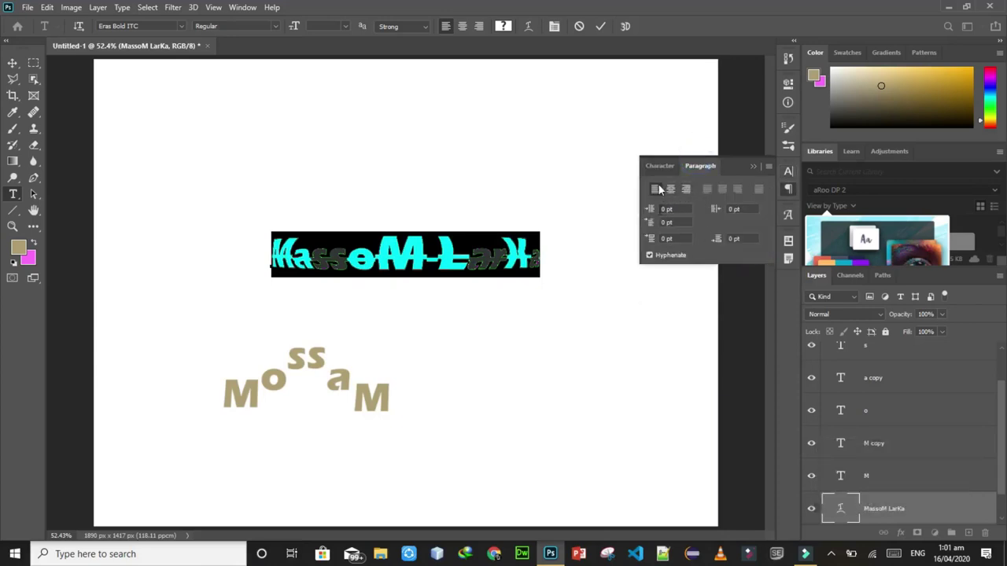
left_click(657, 172)
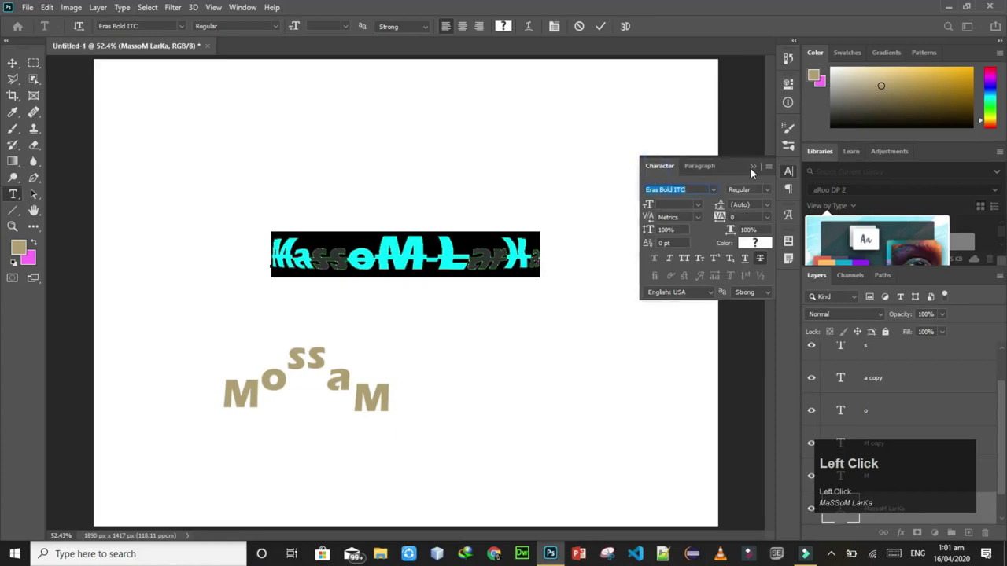
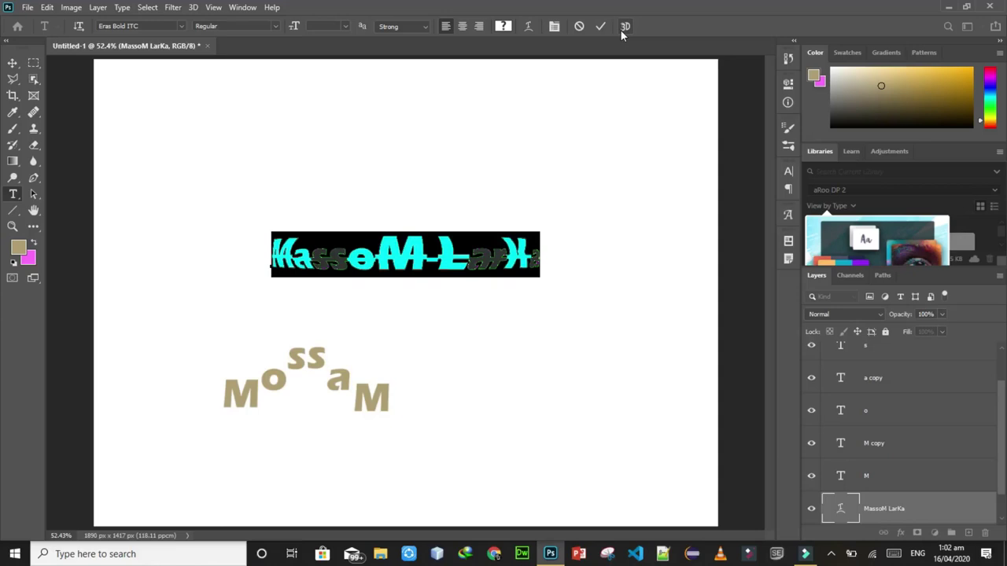
Commit the struck-through text and dismiss the 'path is too complex' error.
left_click(625, 34)
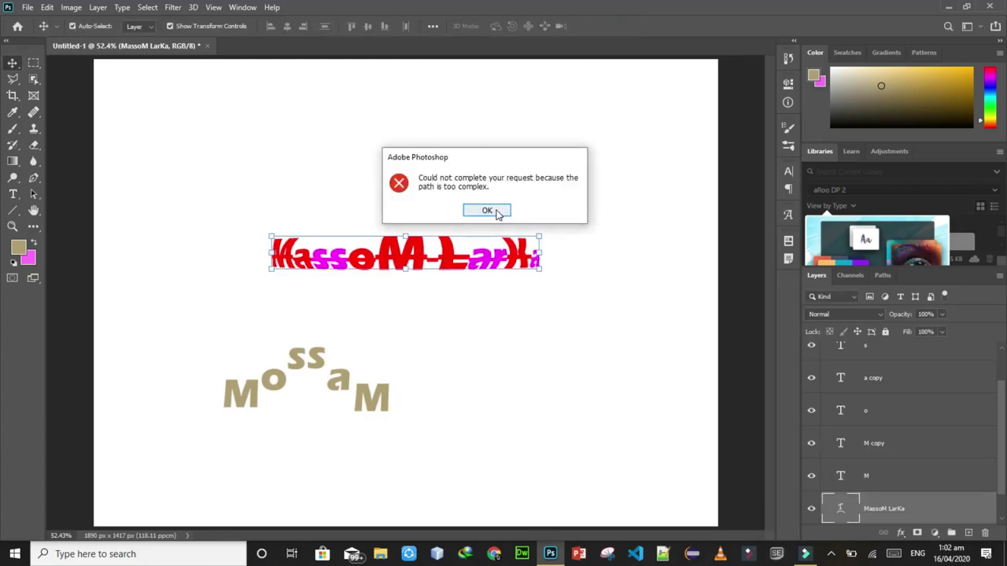
left_click(503, 204)
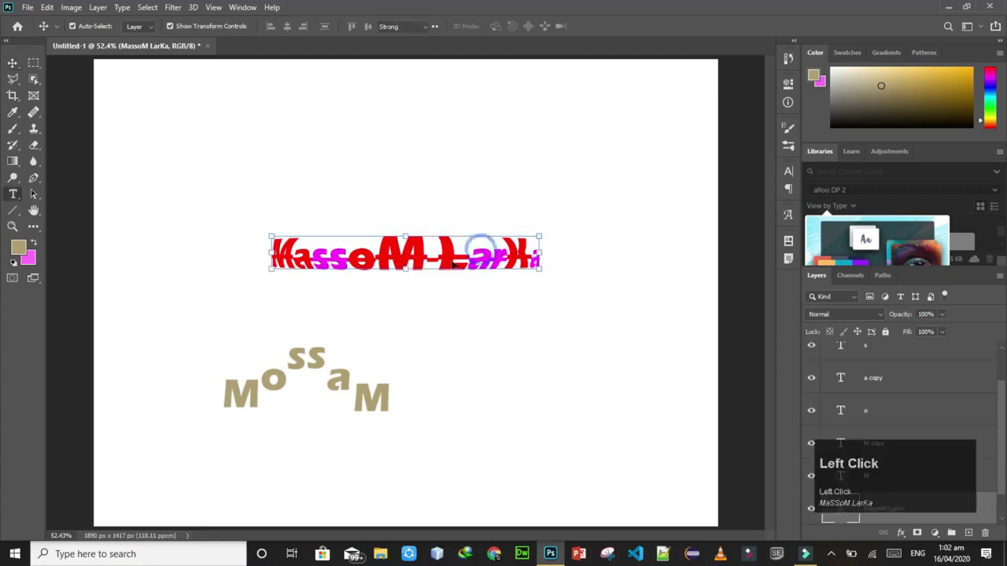
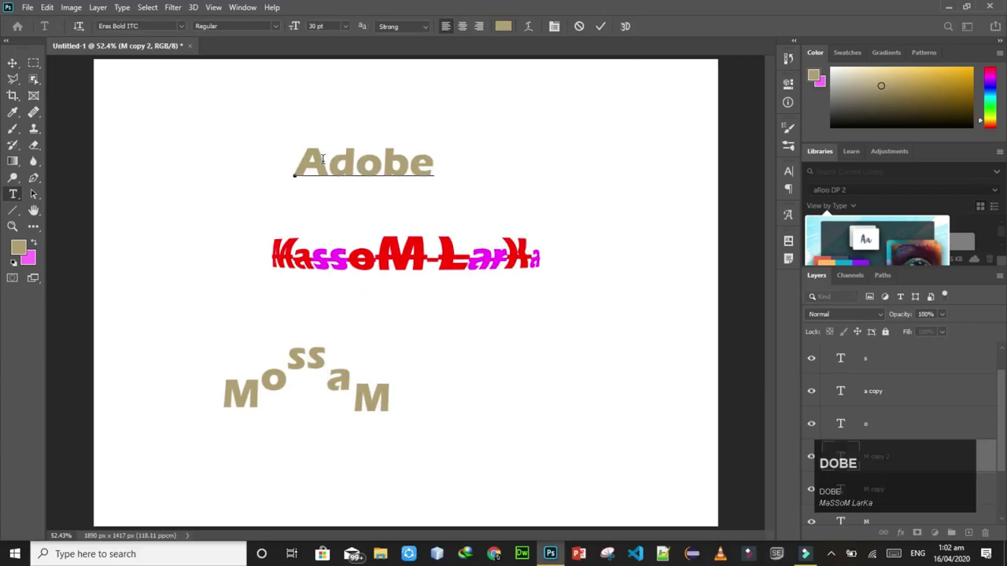
Start converting the tan Adobe text into a 3D layer.
left_click(603, 27)
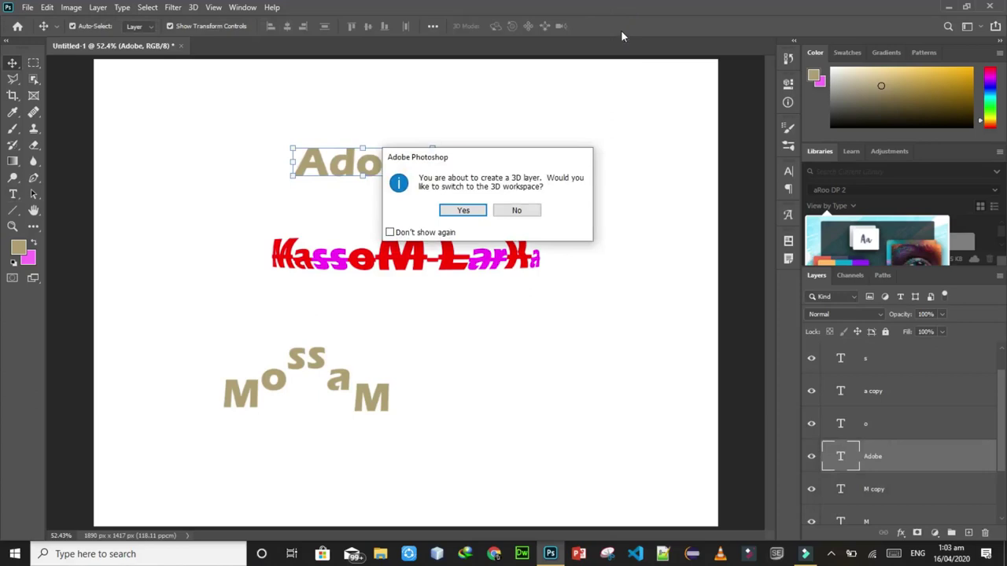
Agree to switch to the 3D workspace and zoom in on the extruded Adobe text.
left_click(467, 211)
left_click(470, 206)
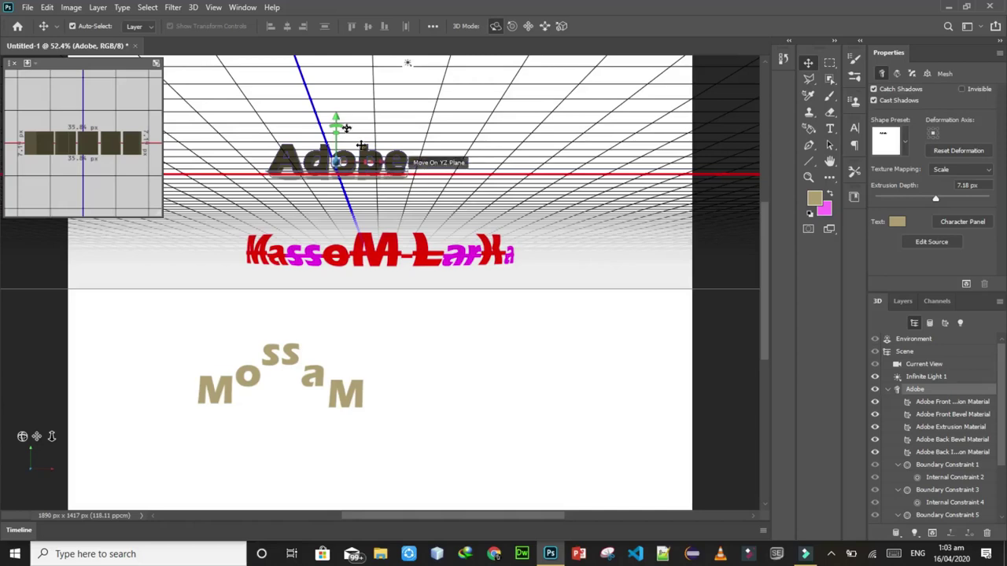
key("=")
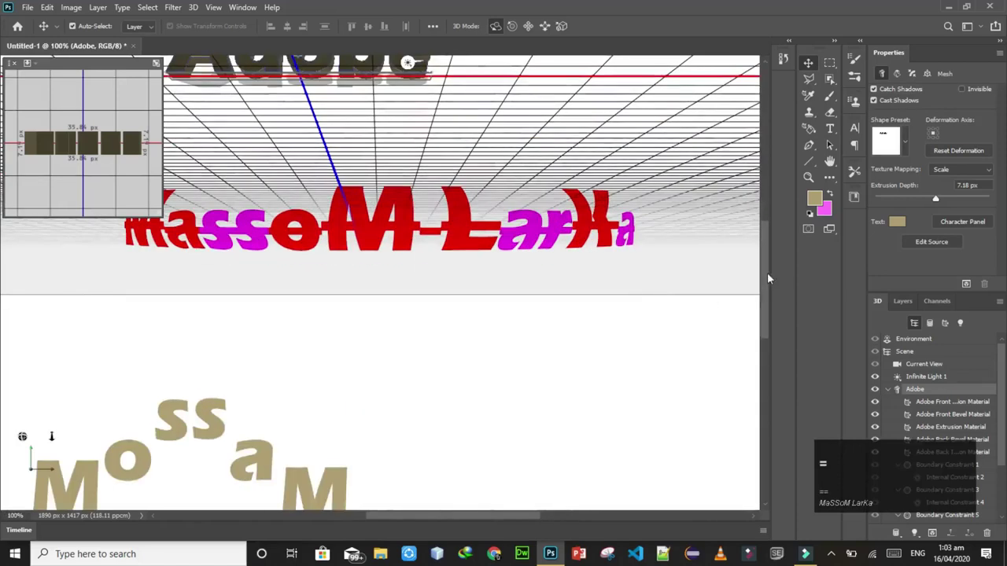
Reposition the 3D Adobe lettering above Massom Larka and return to the Essentials workspace.
left_click_drag(771, 278, 250, 438)
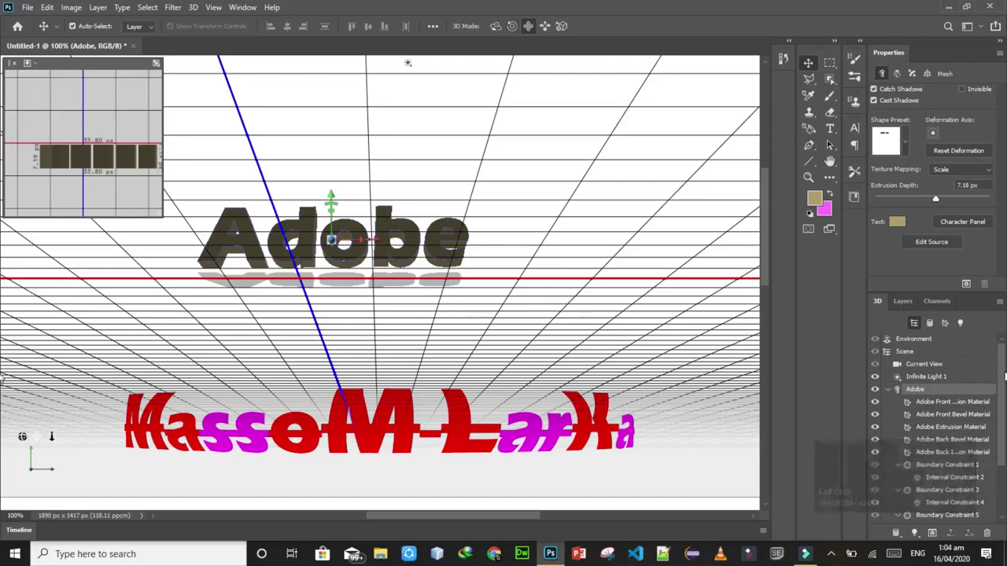
left_click_drag(251, 438, 250, 438)
left_click(250, 438)
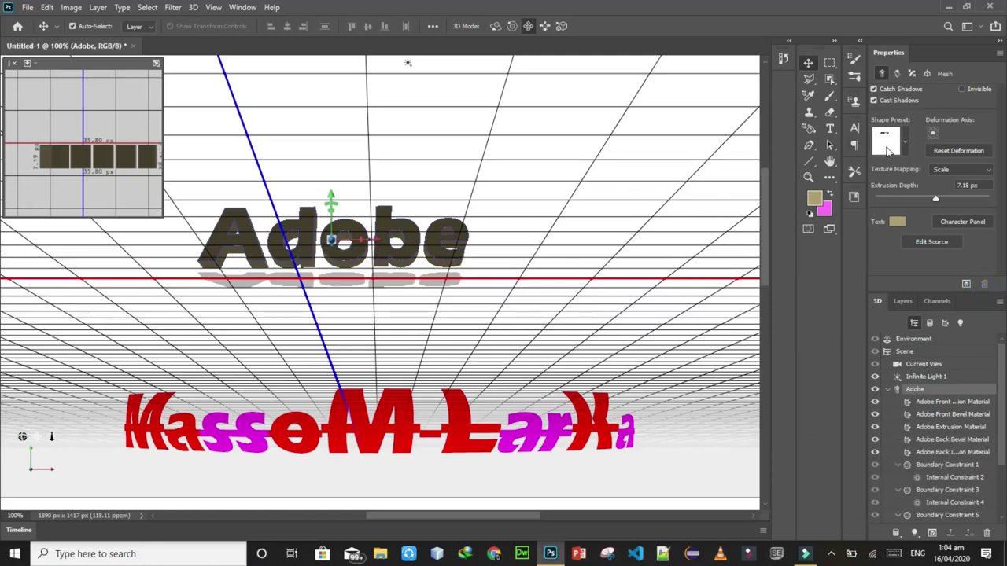
left_click(238, 13)
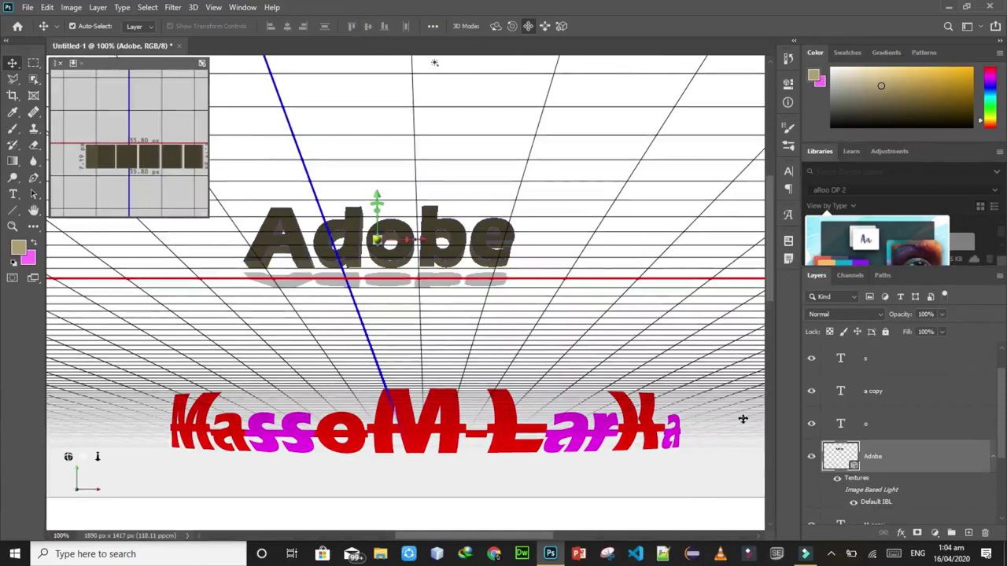
Hide the 3D Adobe layer, fit the page on screen and bring up the type tool group.
left_click(296, 438)
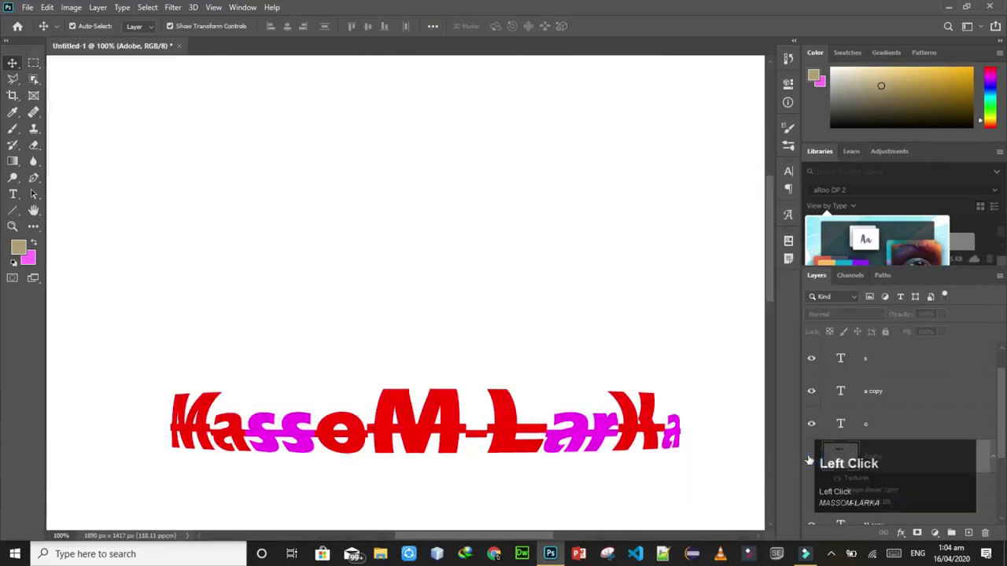
key("ctrl+0")
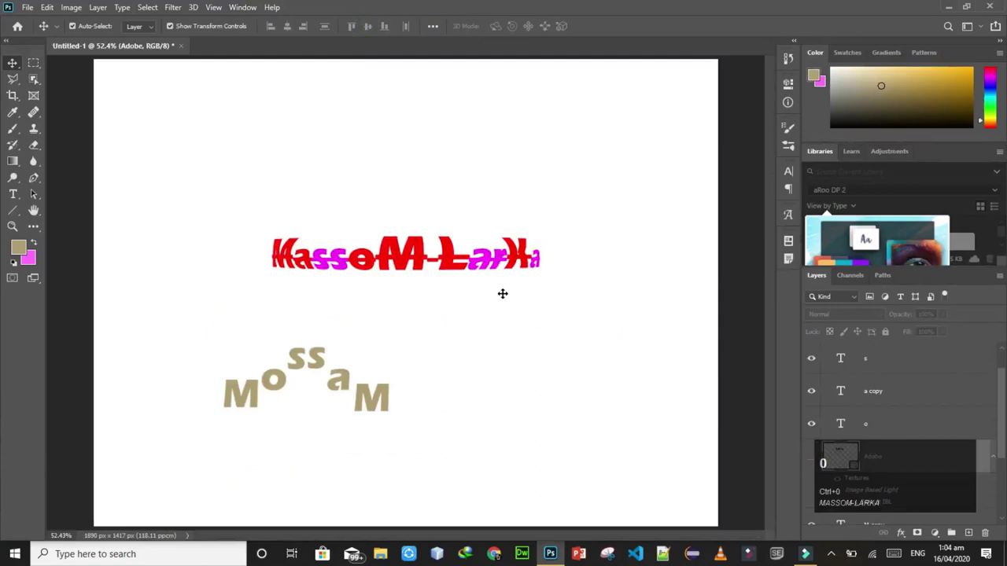
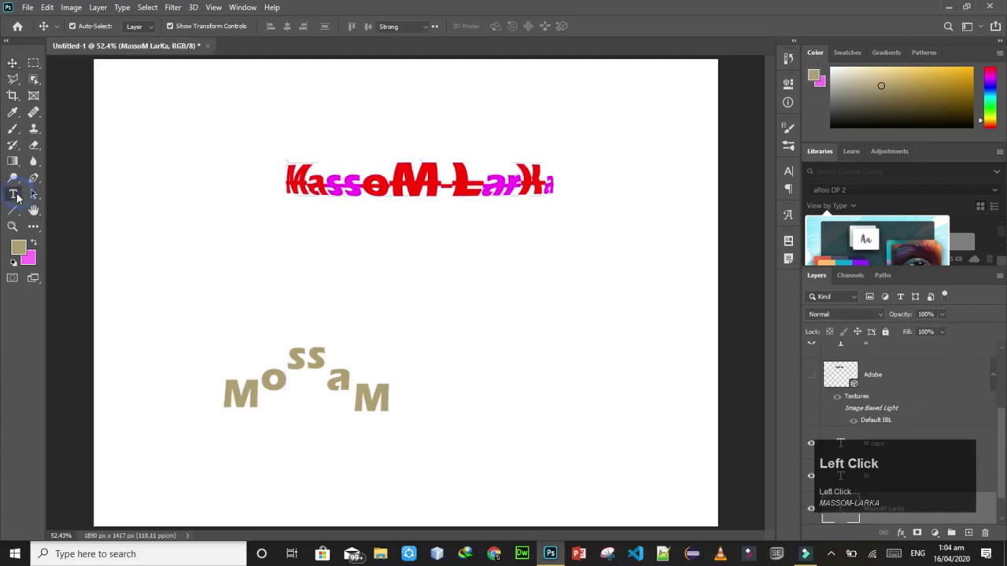
right_click(21, 197)
Add vertical 'Adobe photoshop' text down the left edge and select it with Character settings shown.
left_click(47, 207)
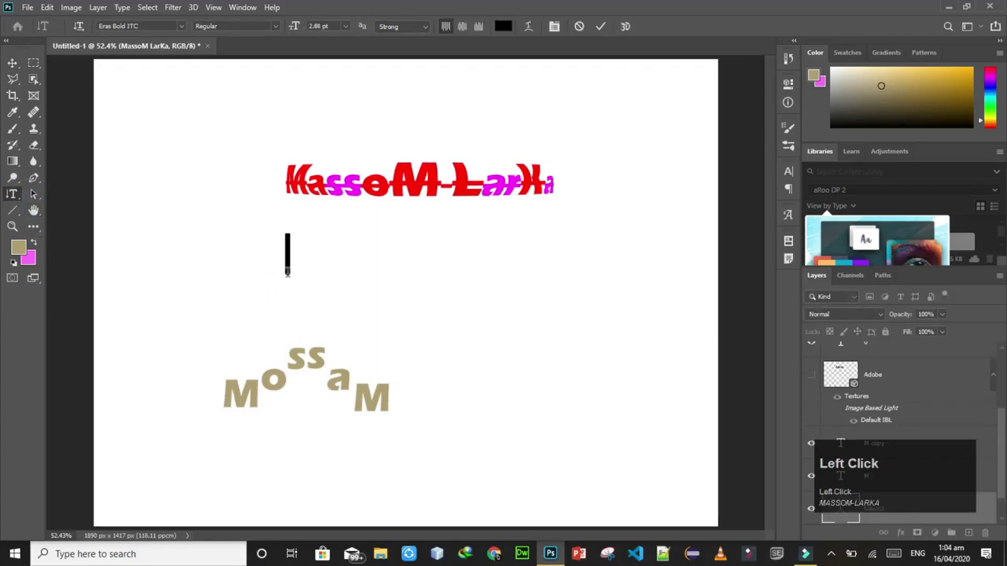
type("dobe")
key("space")
type("hotoshop")
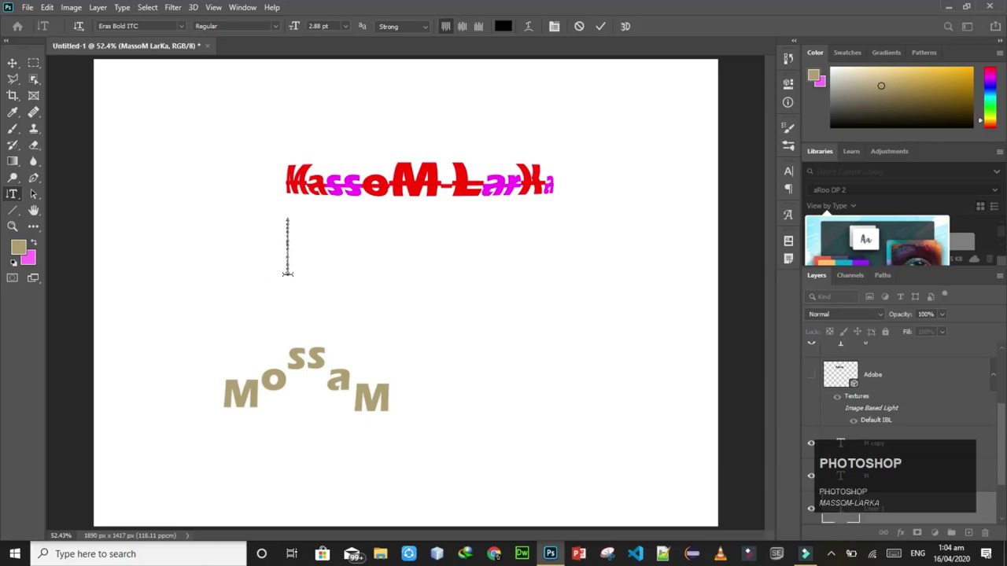
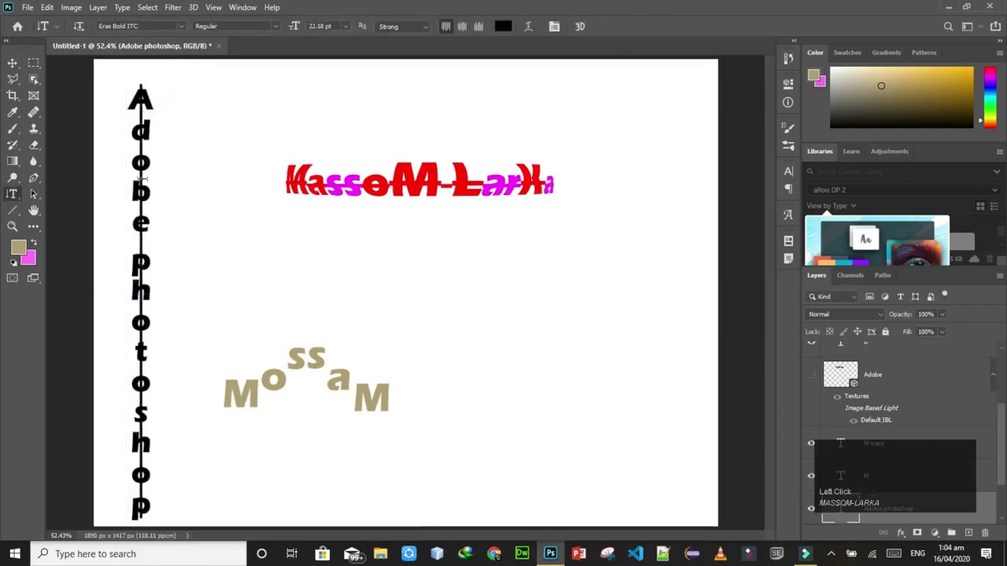
left_click(143, 352)
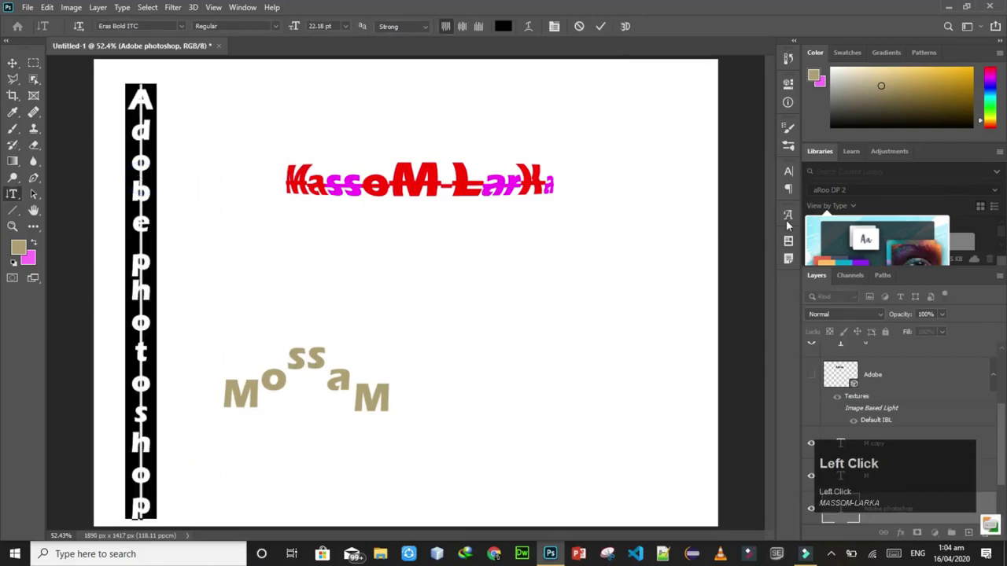
left_click(794, 181)
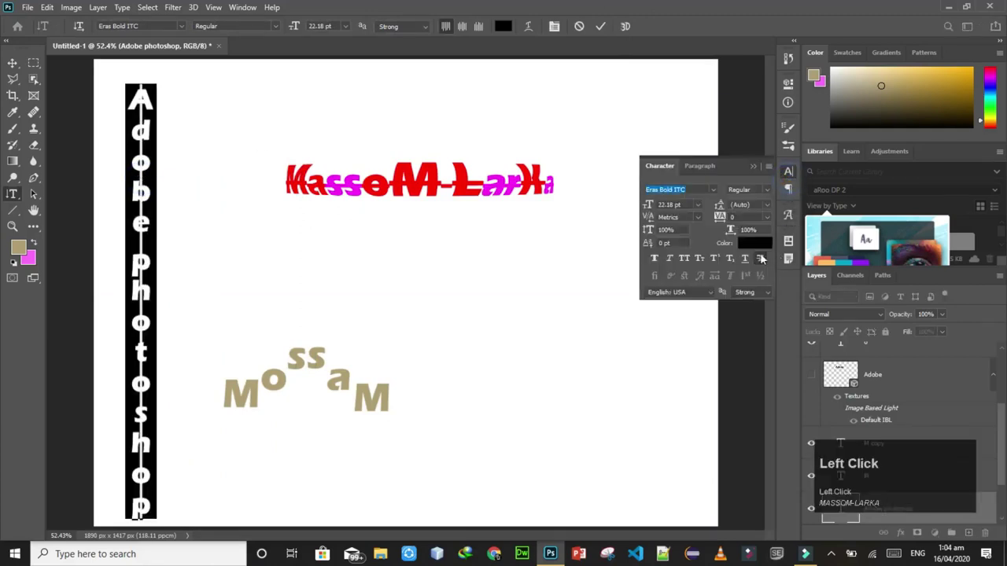
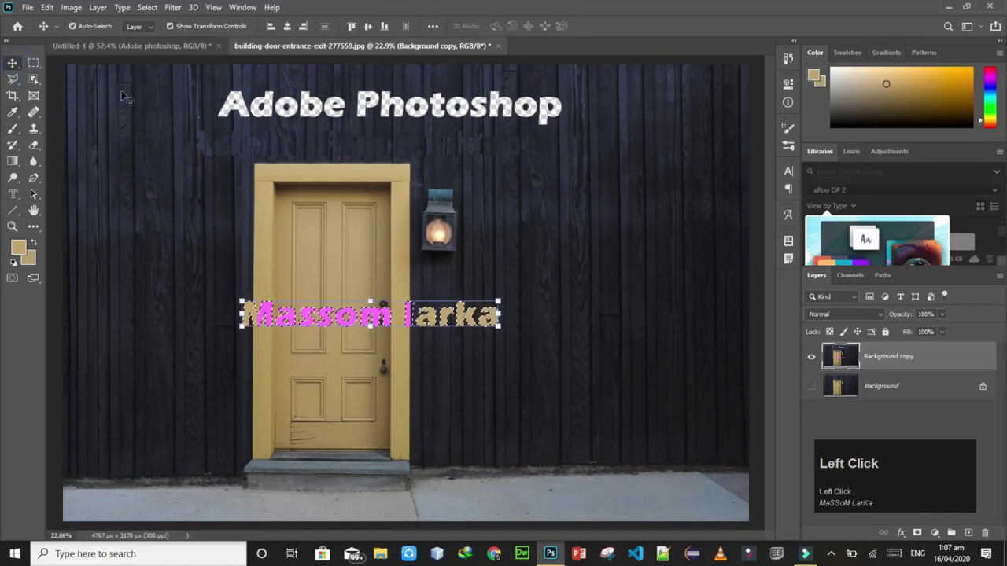
Deselect the Massom larka outline, zoom to fit the door photo and bring up the type tool group.
key("ctrl+d")
left_click_drag(328, 428, 290, 312)
key("z")
left_click(290, 311)
left_click(425, 334)
key("0")
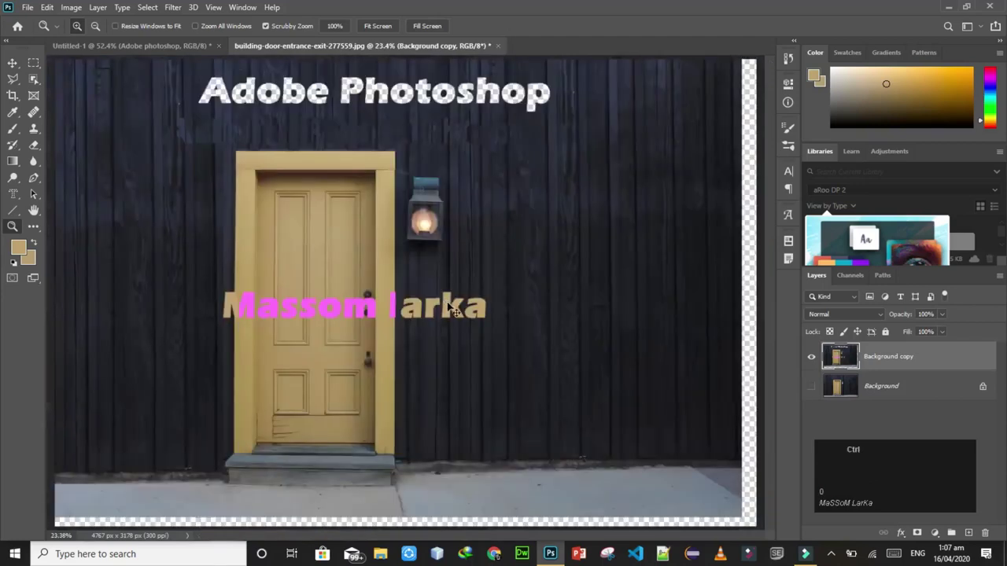
key("ctrl+d")
right_click(20, 197)
Cut vertical type-mask letters 'jdlafkdjl' out of the door photo and close its document.
left_click(64, 220)
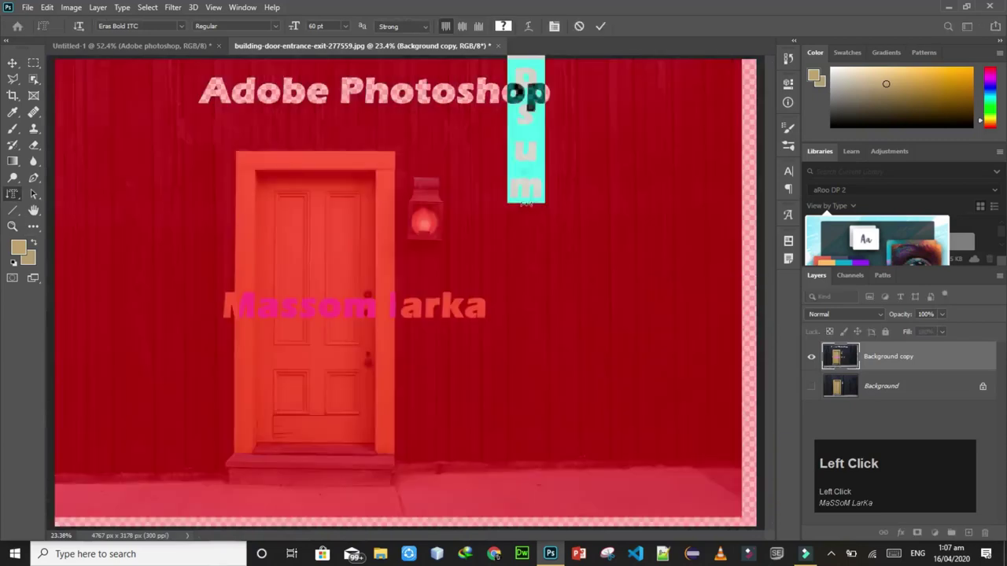
type("jdlafkdjl")
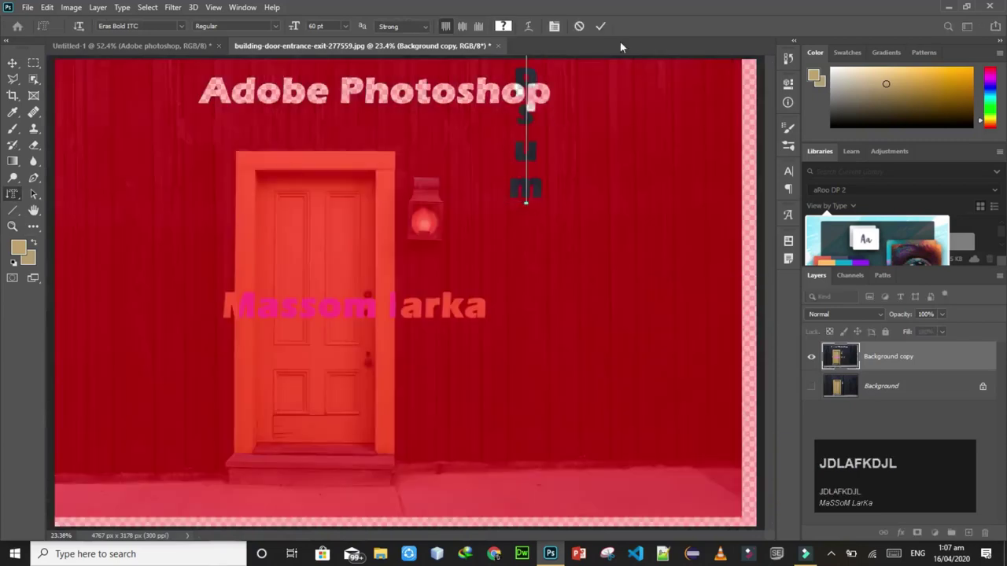
left_click(604, 28)
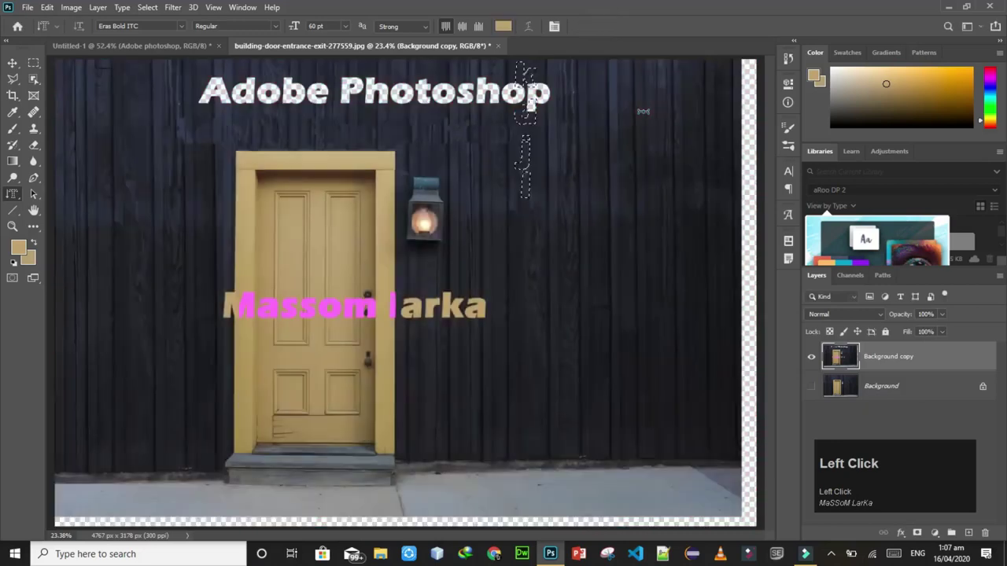
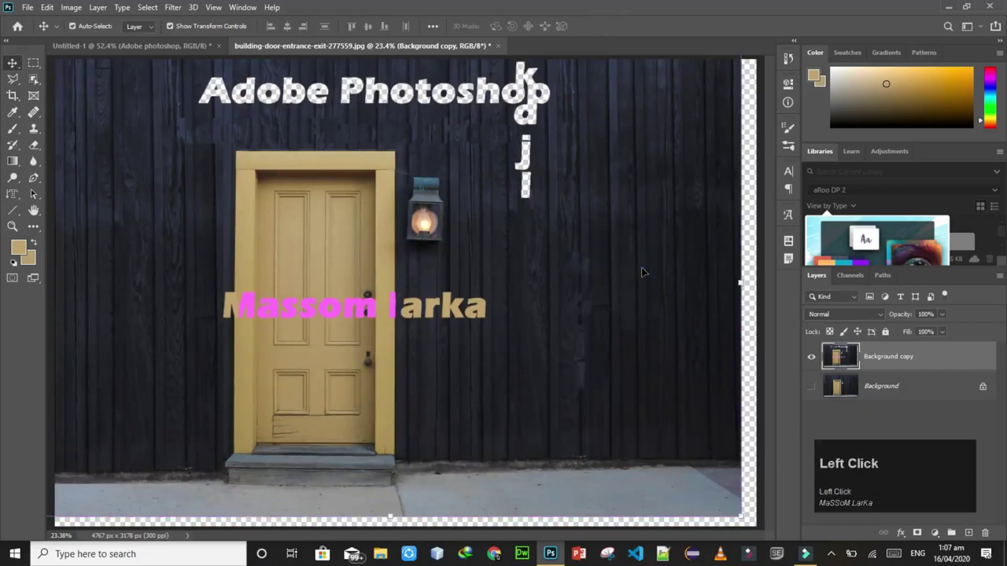
left_click(502, 51)
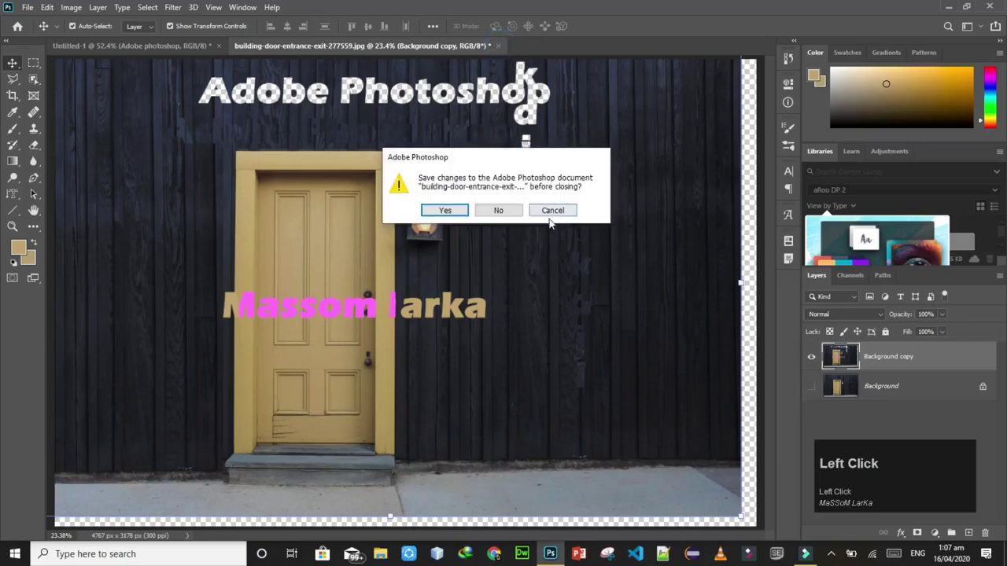